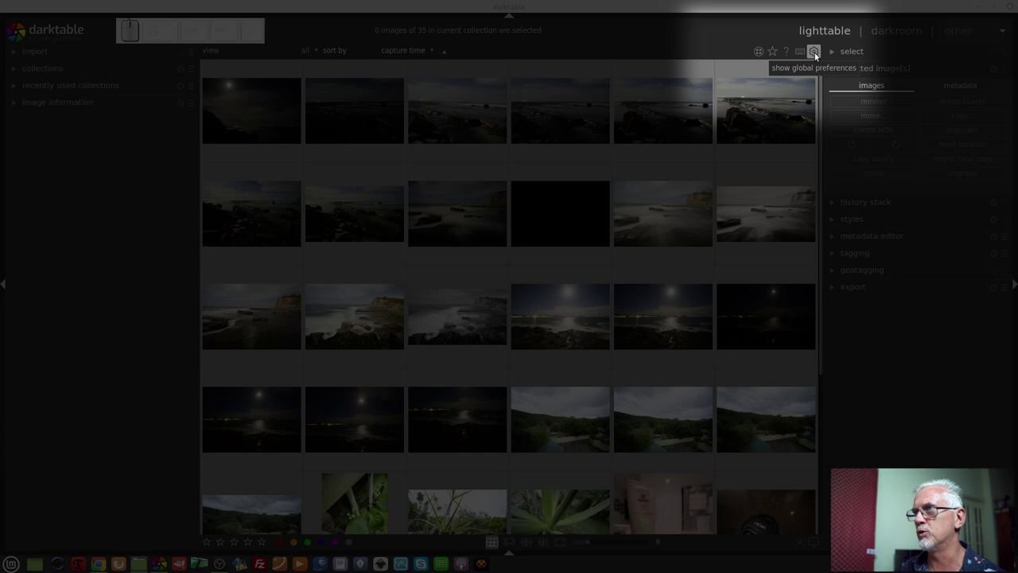
# Review the lighttable and darkroom pages of darktable's global preferences.
pyautogui.click(817, 55)
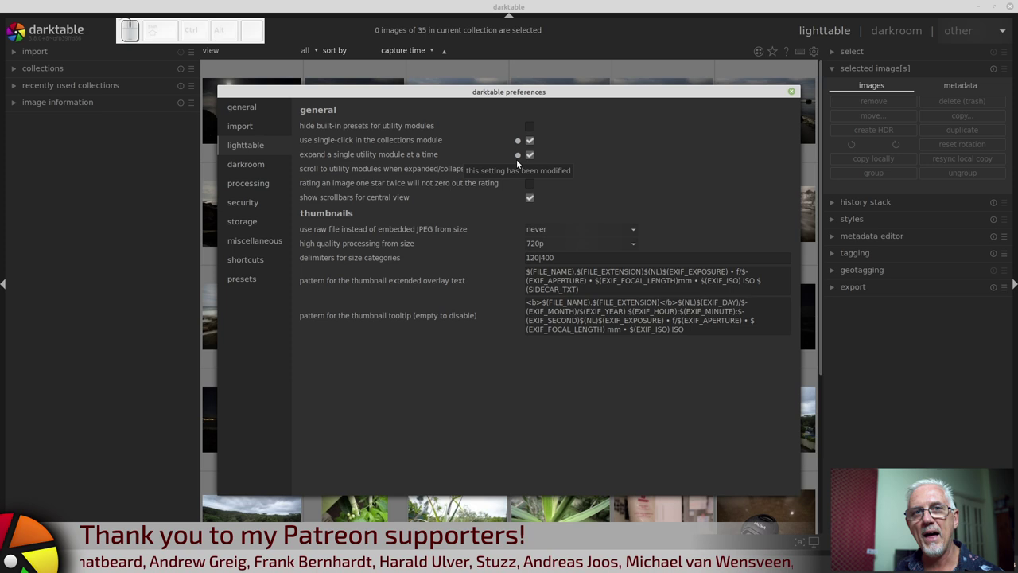
pyautogui.click(258, 165)
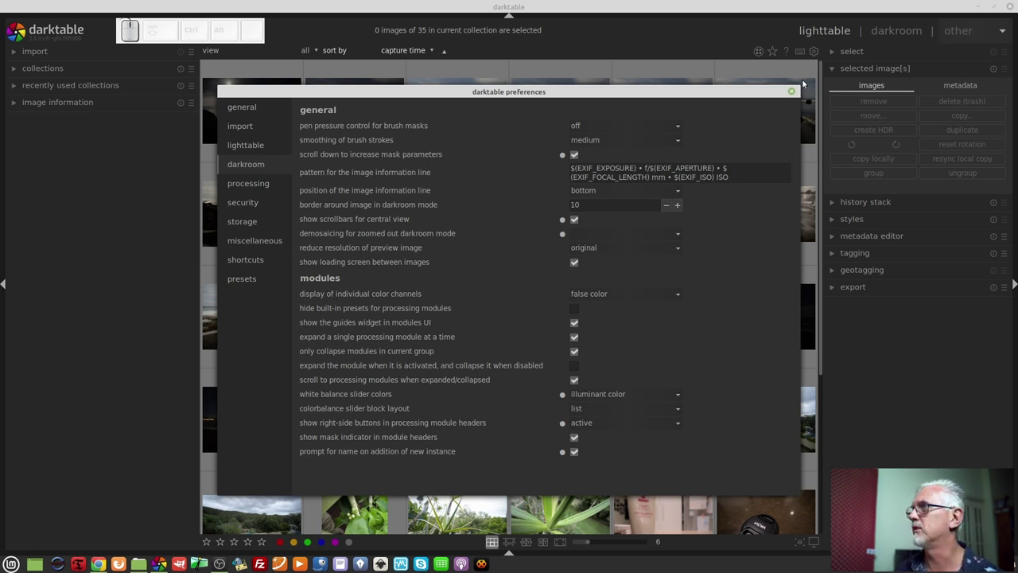
# Close preferences and return to the 885-image lighttable collection.
pyautogui.click(794, 94)
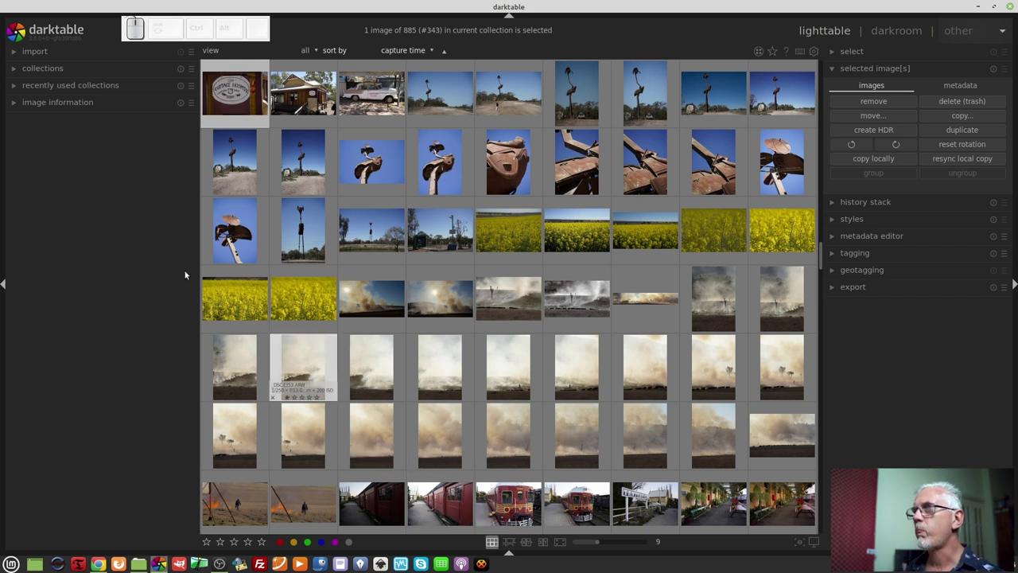
# Expand the import module to show add to library and copy & import.
pyautogui.click(39, 55)
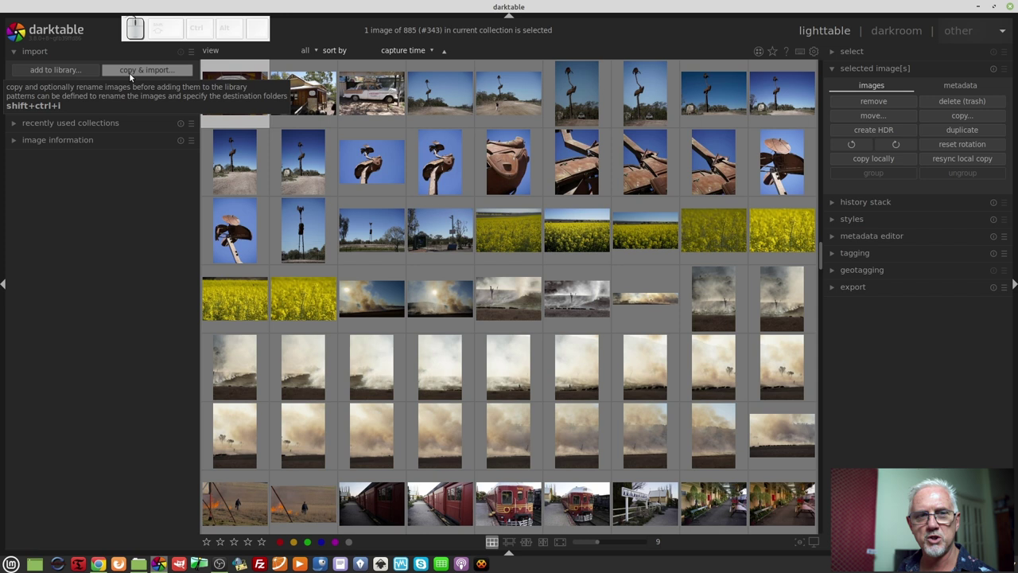
# List the raw files in the 32 GB Volume's 100MSDCF folder and select a single photo.
pyautogui.click(132, 76)
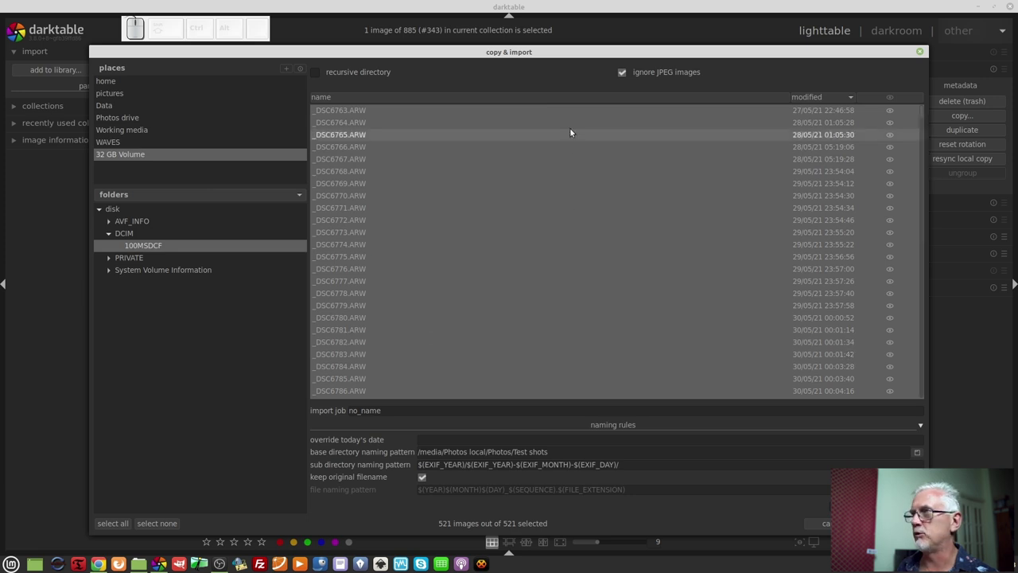
pyautogui.click(356, 284)
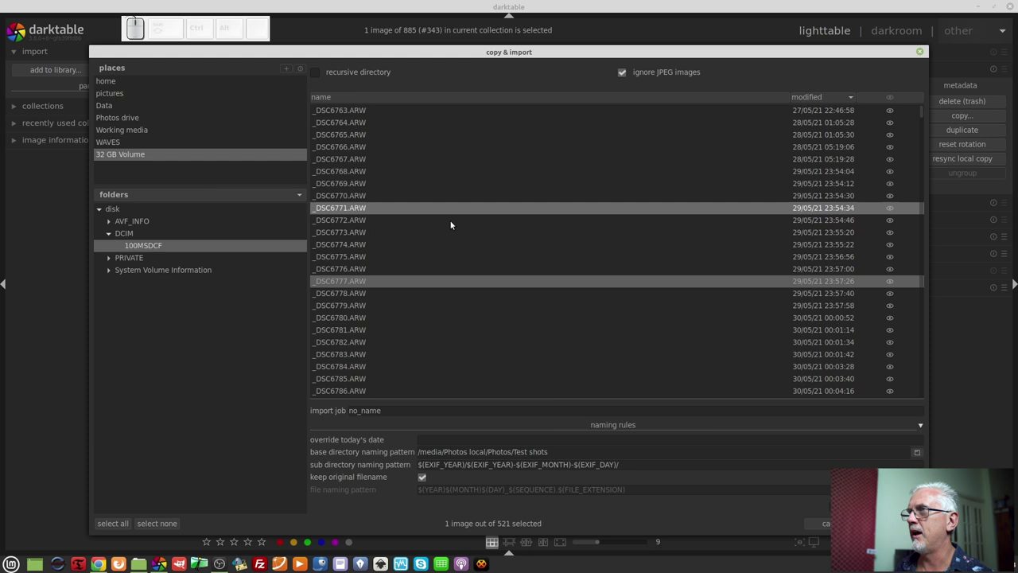
# Ctrl-select _DSC6765, _DSC6767 and _DSC6769 to reach nine photos, then adjust the list's column headers.
pyautogui.click(360, 222)
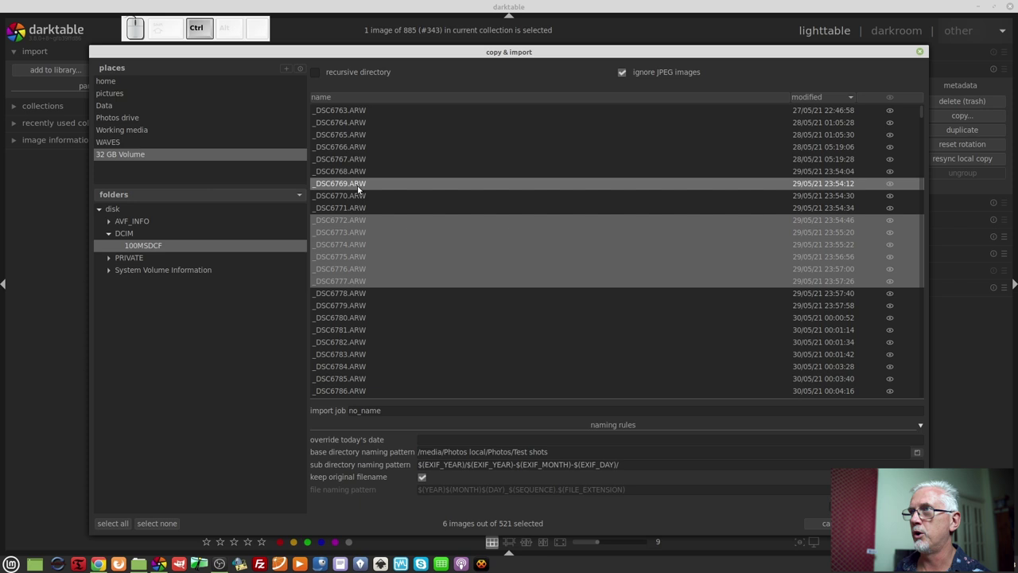
pyautogui.click(355, 193)
pyautogui.click(358, 167)
pyautogui.click(354, 137)
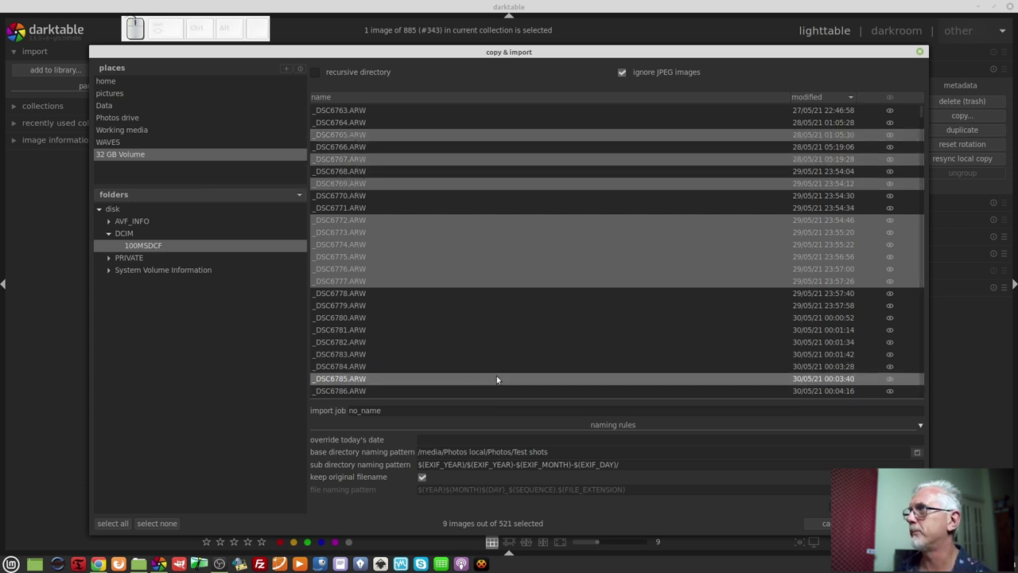
pyautogui.click(495, 99)
pyautogui.click(462, 97)
pyautogui.click(465, 105)
pyautogui.click(830, 100)
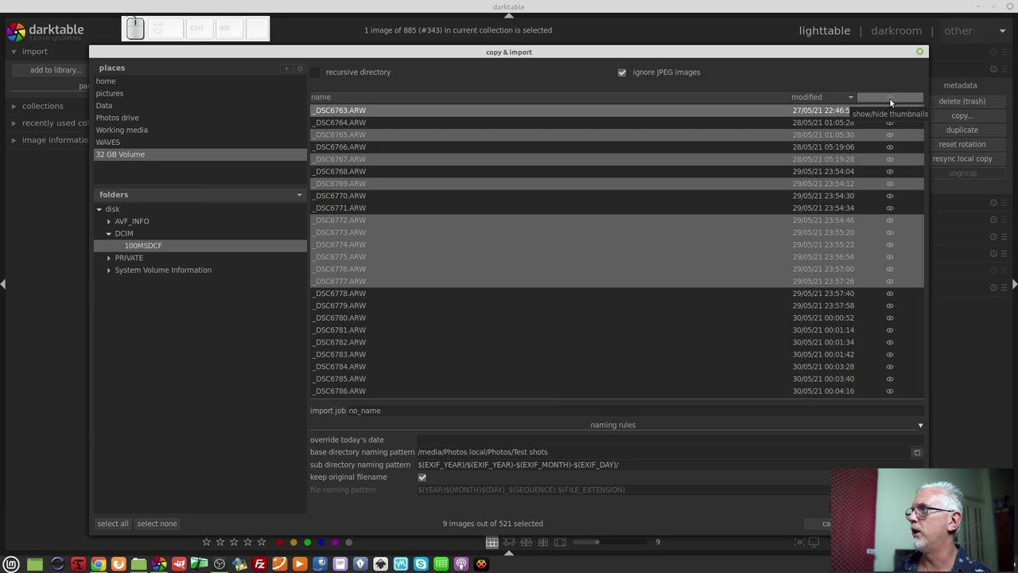
pyautogui.click(892, 101)
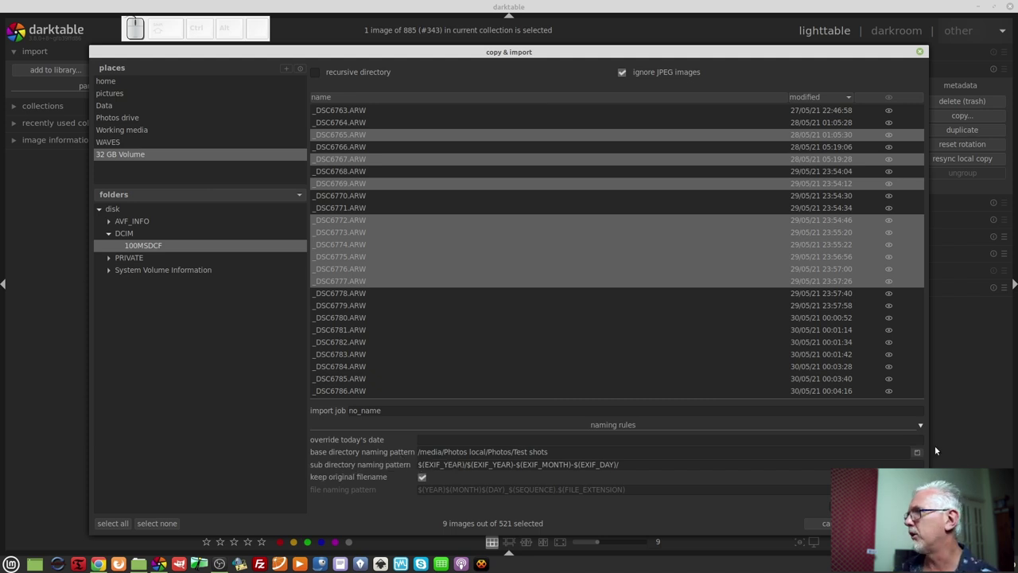
pyautogui.click(922, 456)
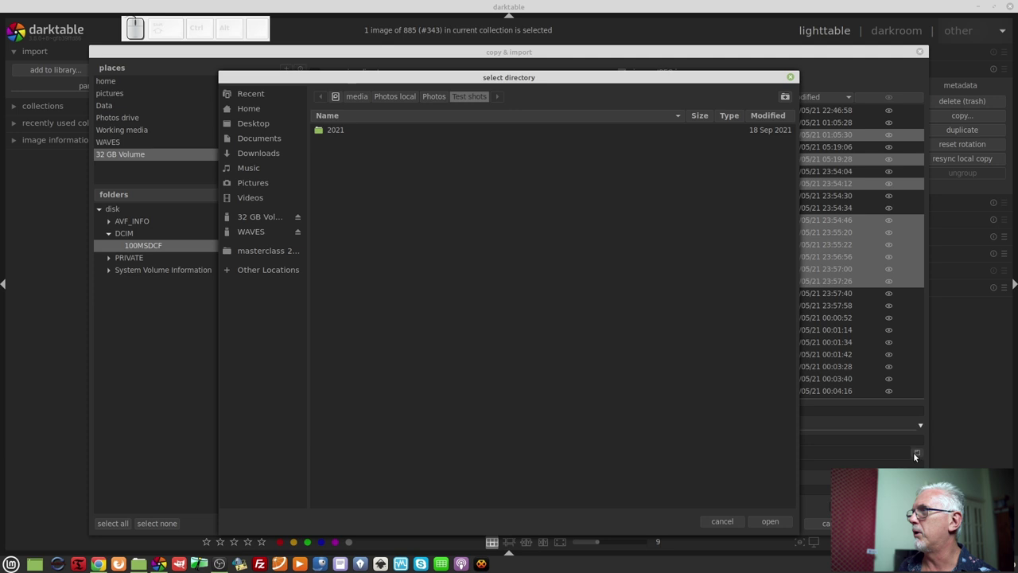
pyautogui.click(433, 97)
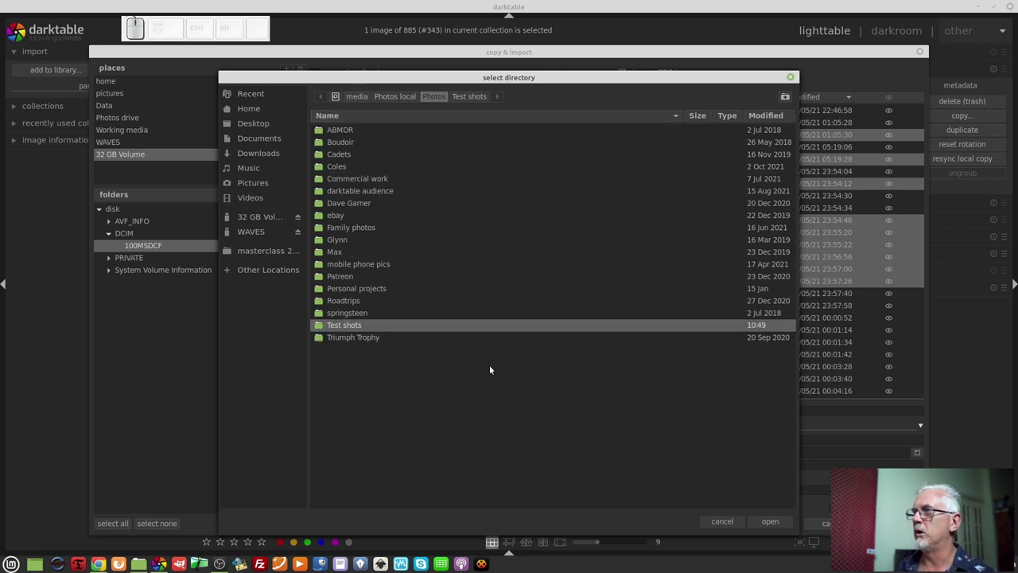
pyautogui.click(773, 524)
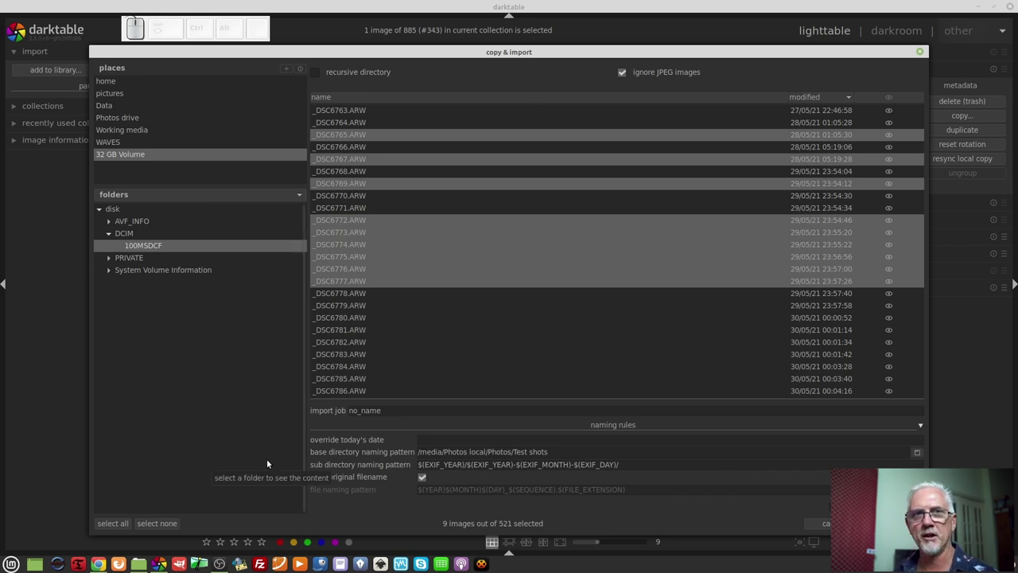
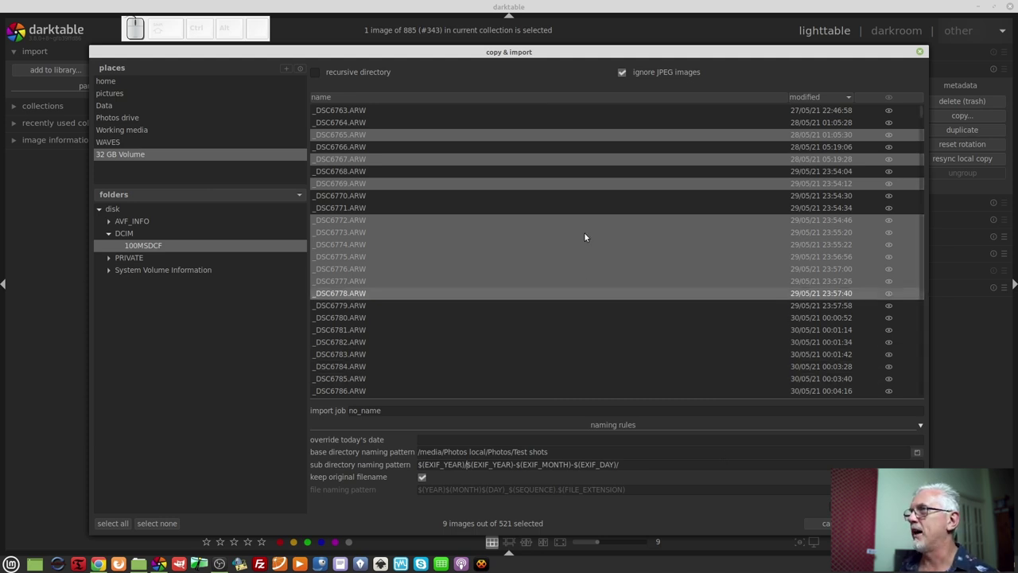
# Sort the card's files newest first and start a selection at _DSC7383.ARW from 24 January 2022.
pyautogui.click(594, 196)
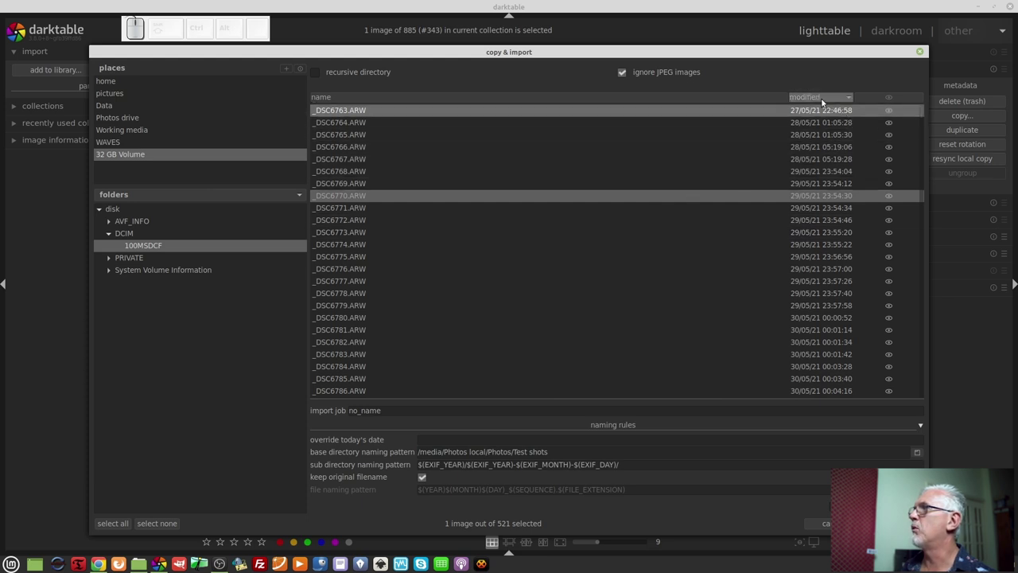
pyautogui.click(819, 101)
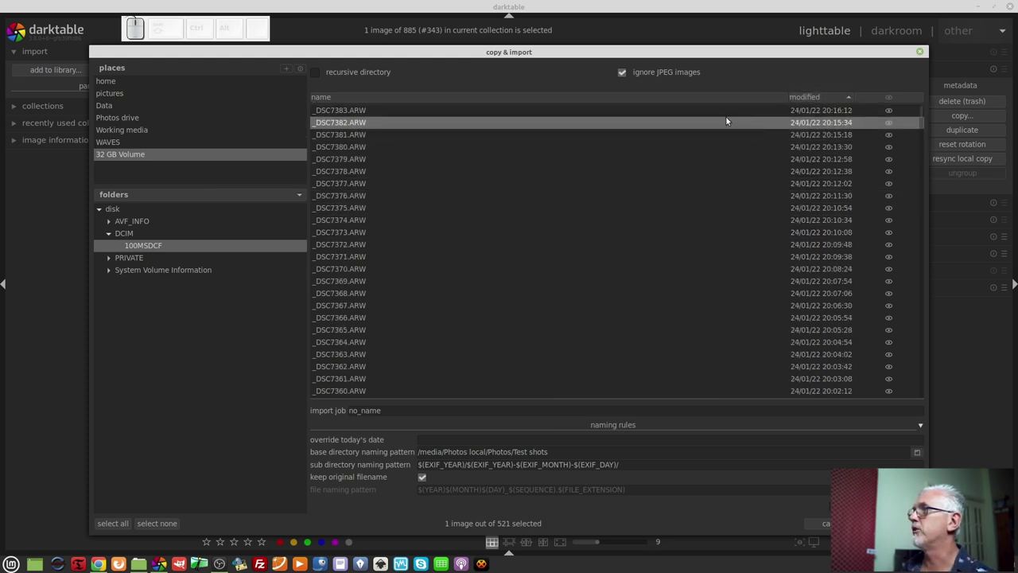
pyautogui.click(717, 111)
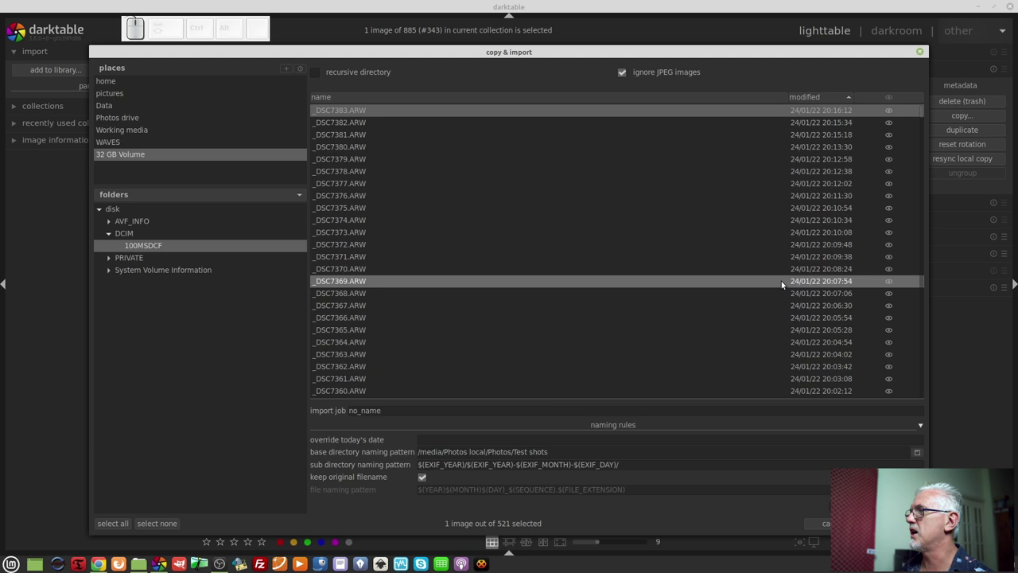
pyautogui.scroll(-3)
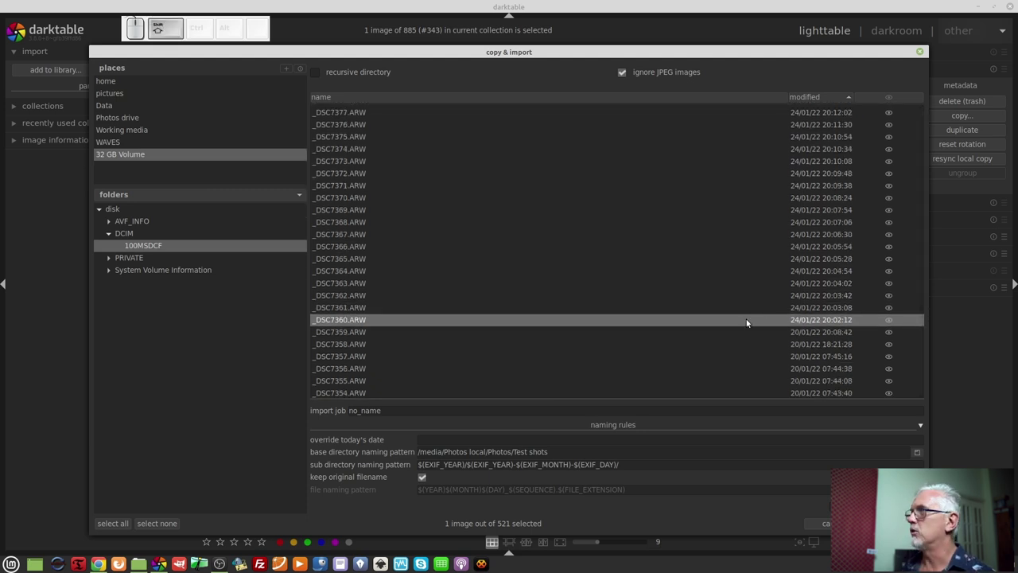
pyautogui.click(748, 322)
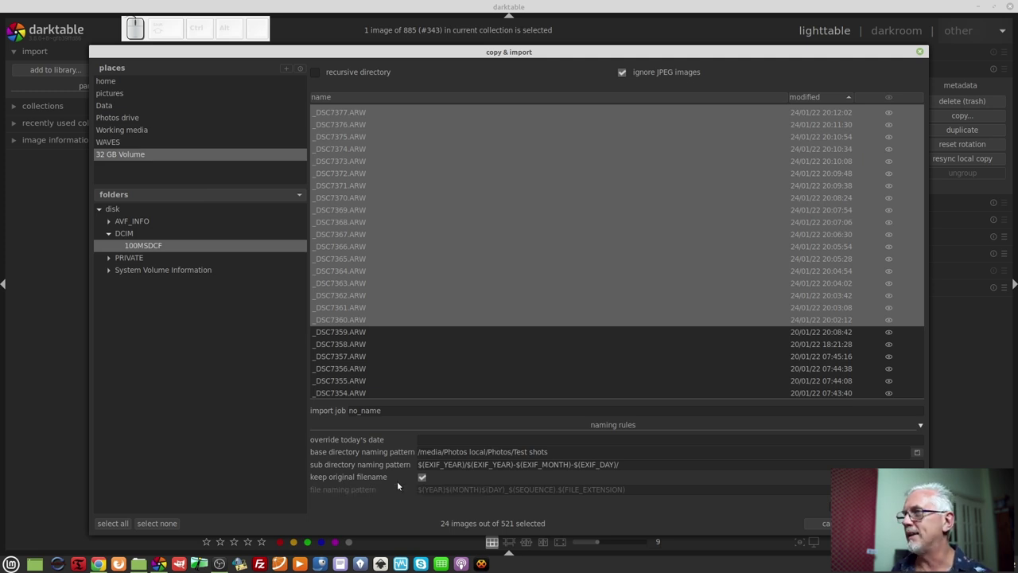
# Reveal the file naming pattern, then restore 'keep original filename' for the 24 January files.
pyautogui.click(427, 480)
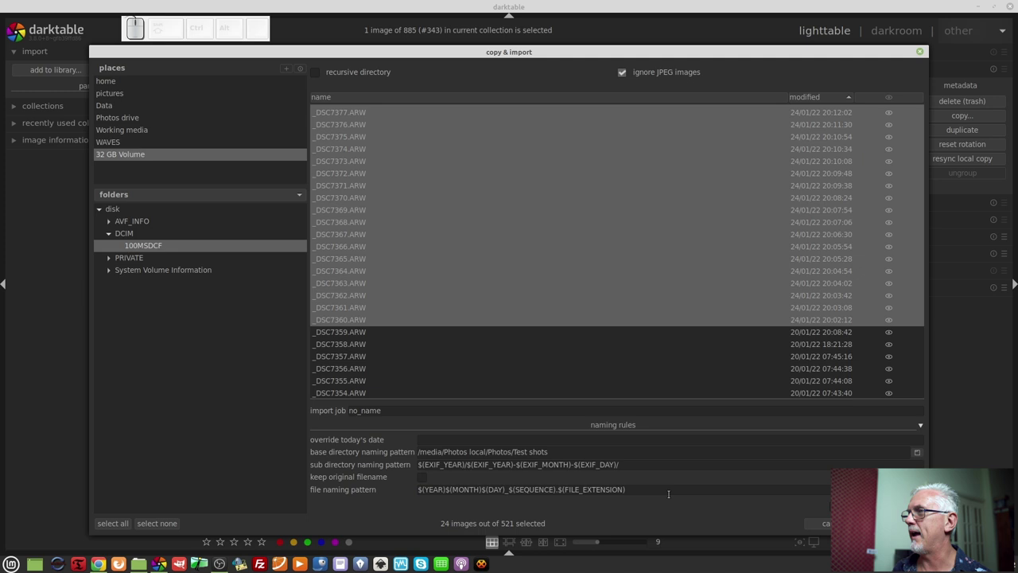
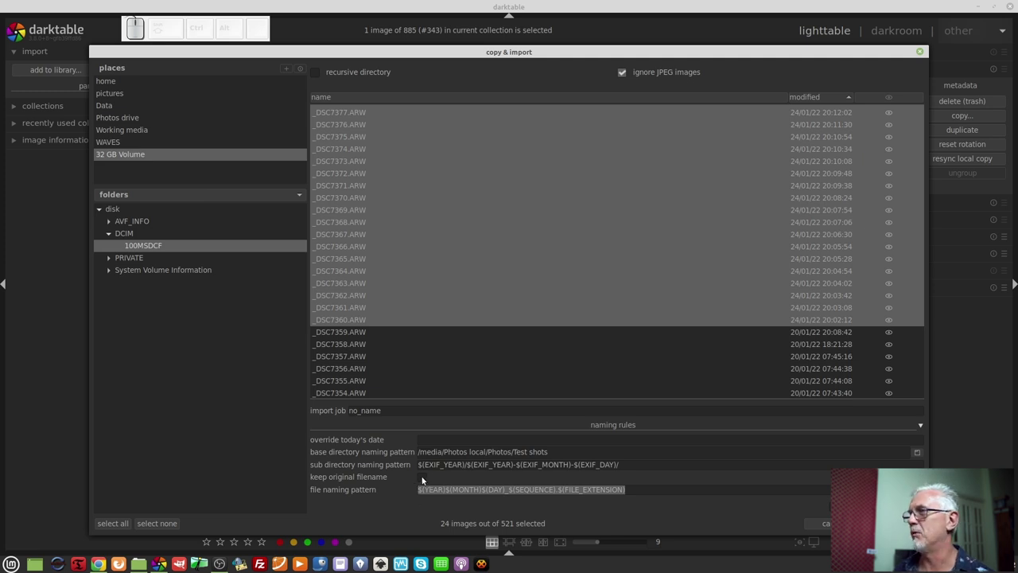
pyautogui.click(424, 481)
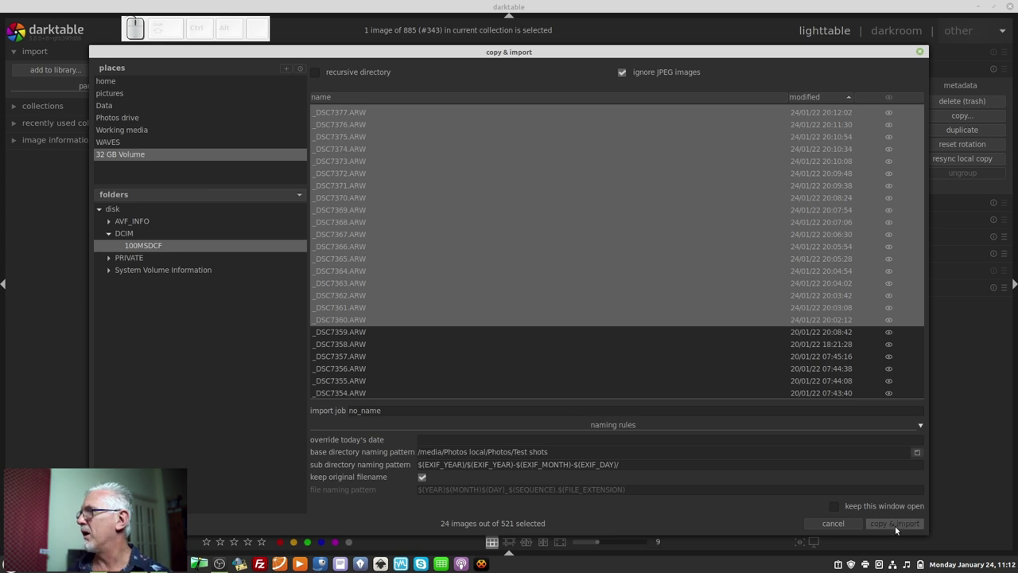
# Copy & import the 24 January raw files into the Test shots library.
pyautogui.click(890, 526)
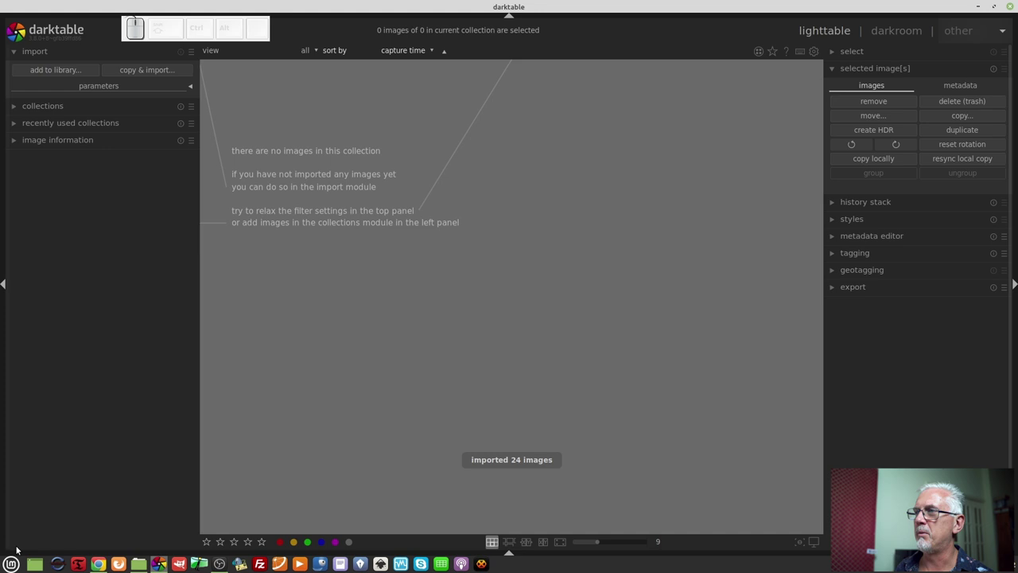
# Expand the collections module and list the available collection criteria.
pyautogui.click(76, 491)
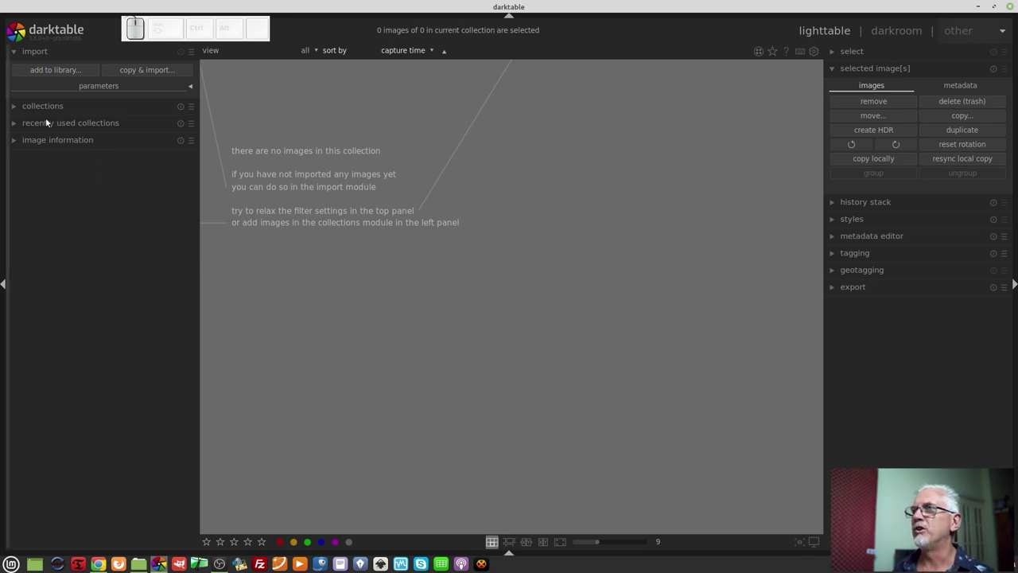
pyautogui.click(51, 107)
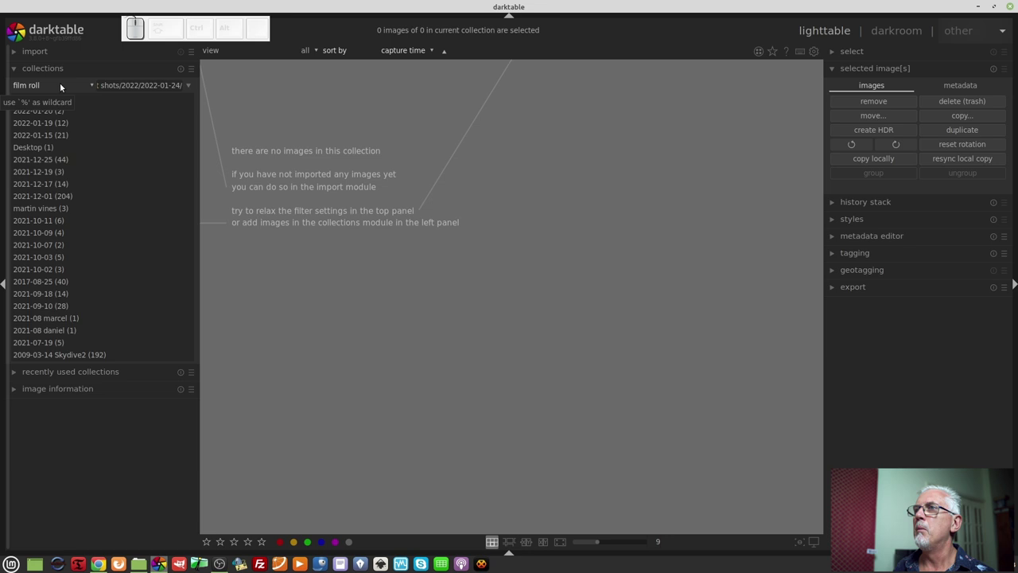
pyautogui.click(85, 89)
# Filter by date taken to 2022:01:24 after trying the 20th and 19th, and select the first photo _DSC7360.ARW.
pyautogui.click(155, 226)
pyautogui.click(19, 102)
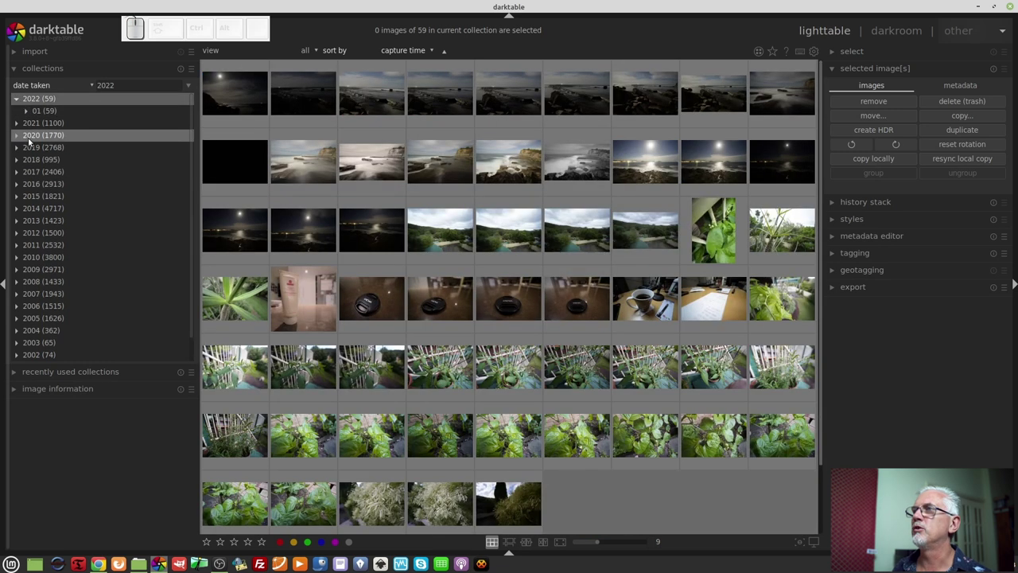
pyautogui.click(28, 119)
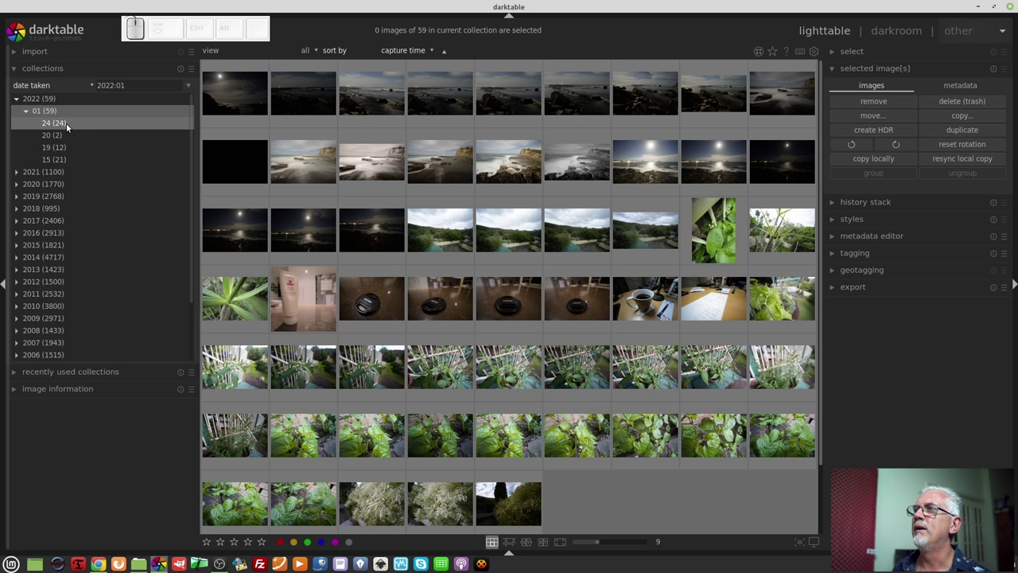
pyautogui.click(58, 128)
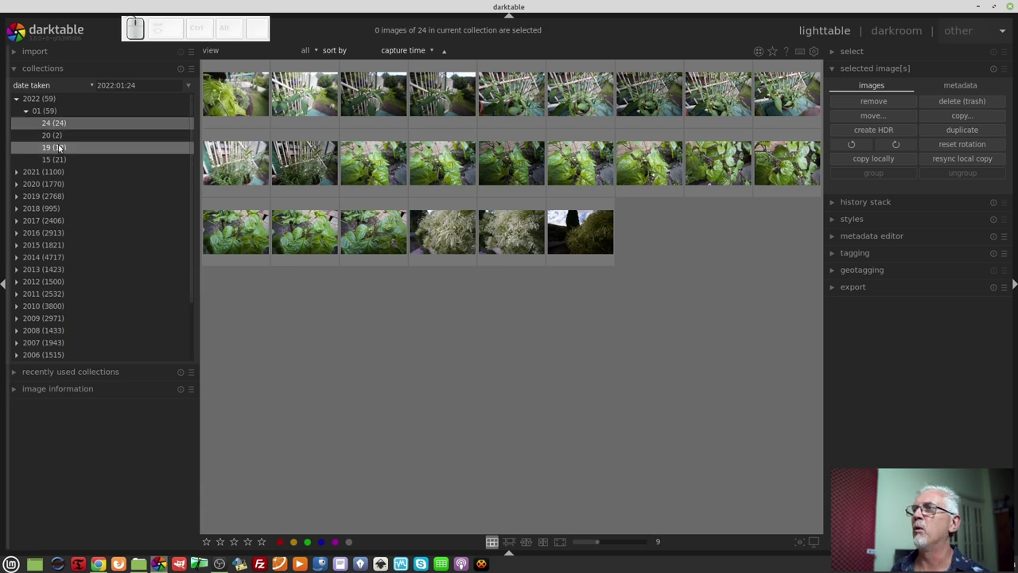
pyautogui.click(54, 141)
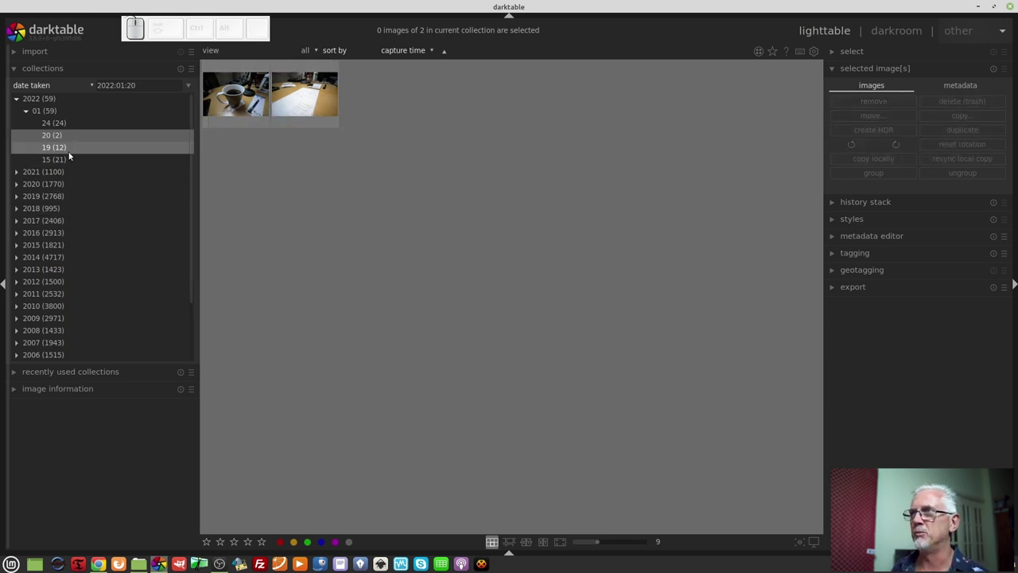
pyautogui.click(70, 155)
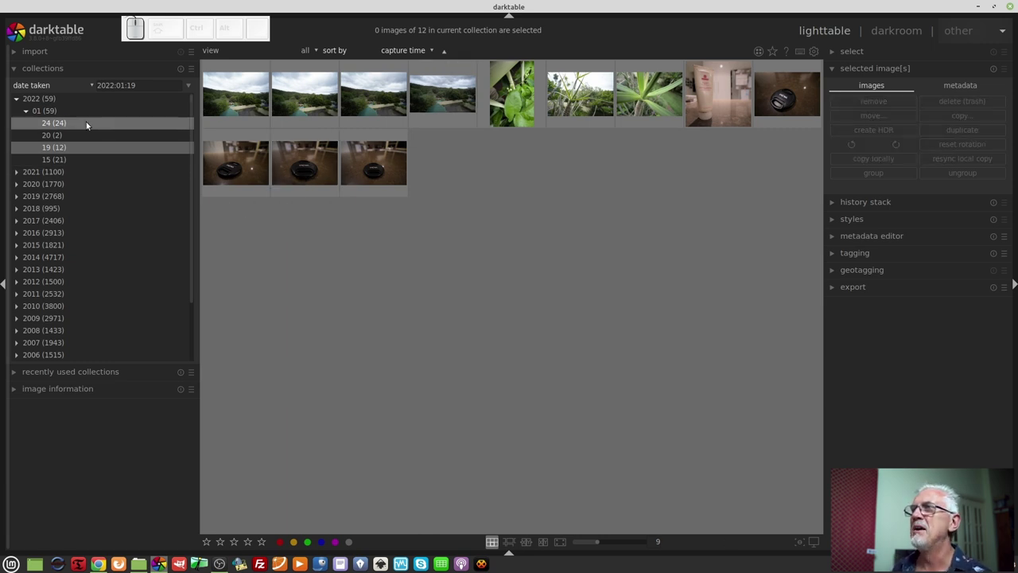
pyautogui.click(88, 125)
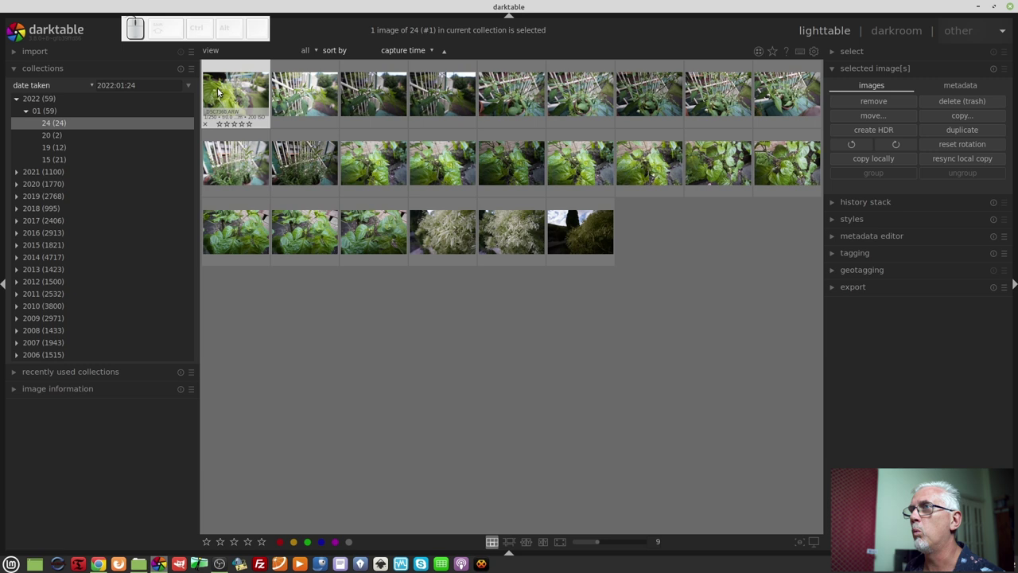
pyautogui.click(224, 90)
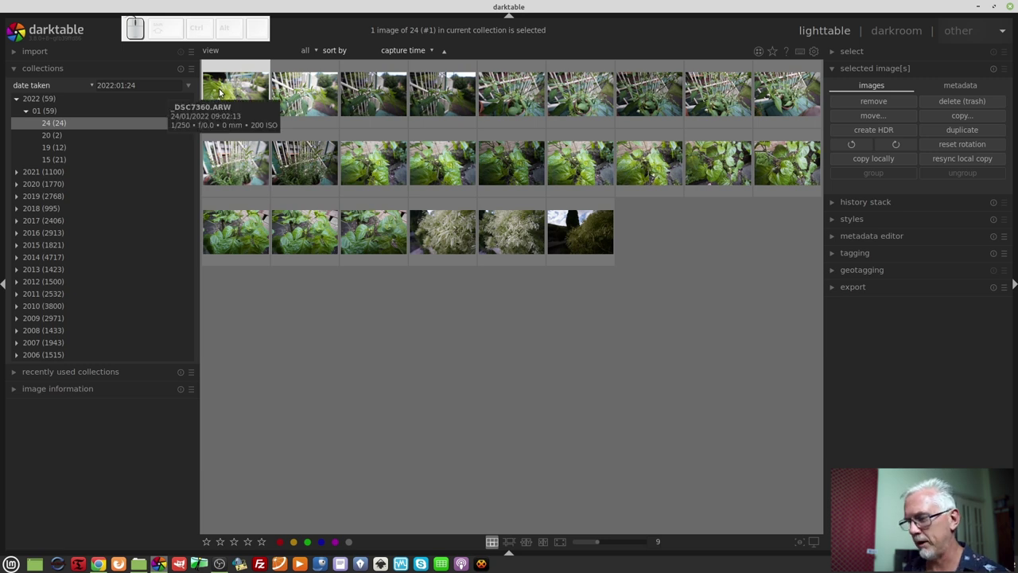
# In full-screen preview, step through the first dozen photos, giving keepers 1 star and rejecting the rest with R.
pyautogui.press('f')
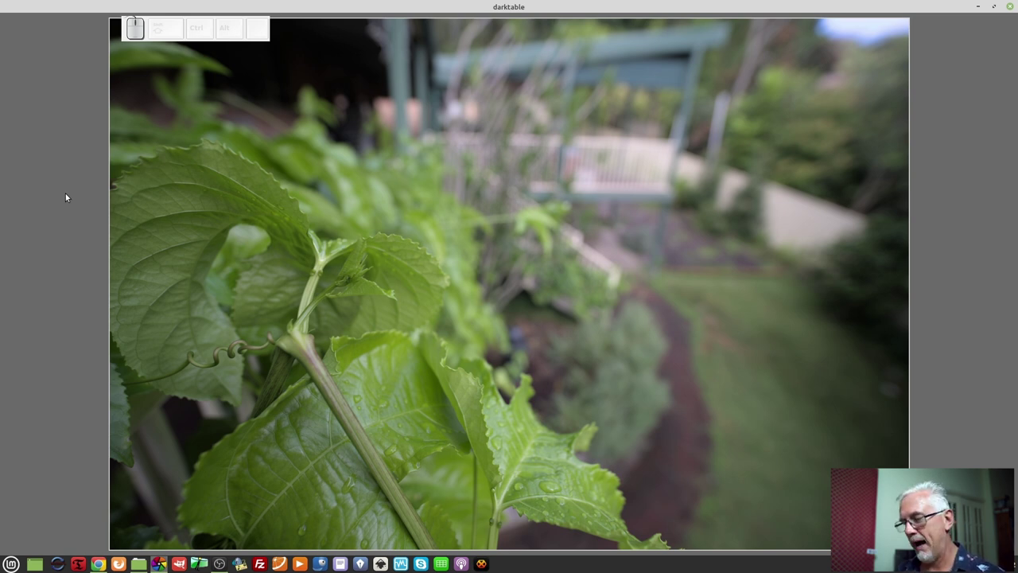
pyautogui.press('1')
pyautogui.press('Right')
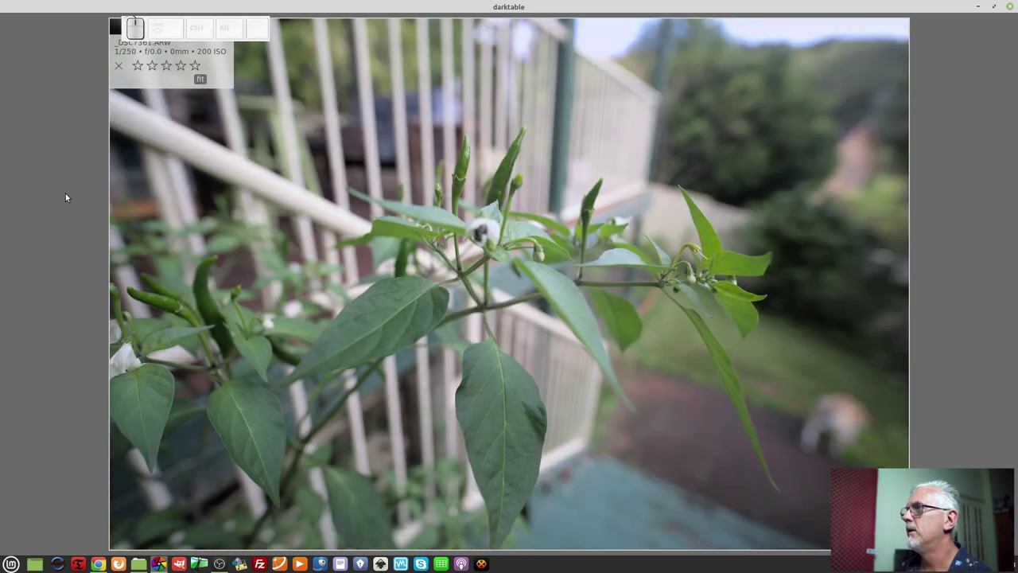
pyautogui.press('r')
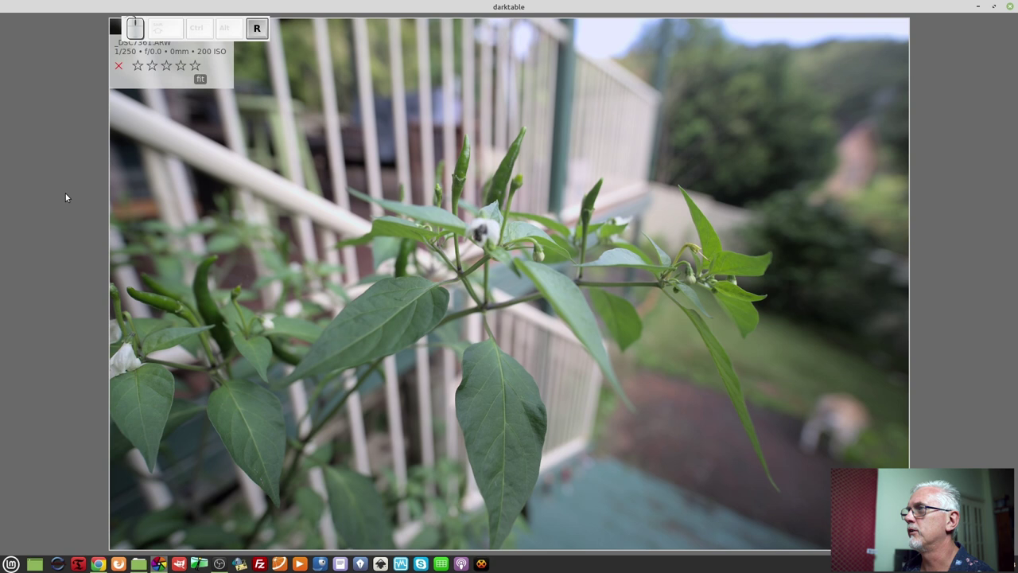
pyautogui.press('Right')
pyautogui.press('r')
pyautogui.press('Right')
pyautogui.press('r')
pyautogui.press('Right')
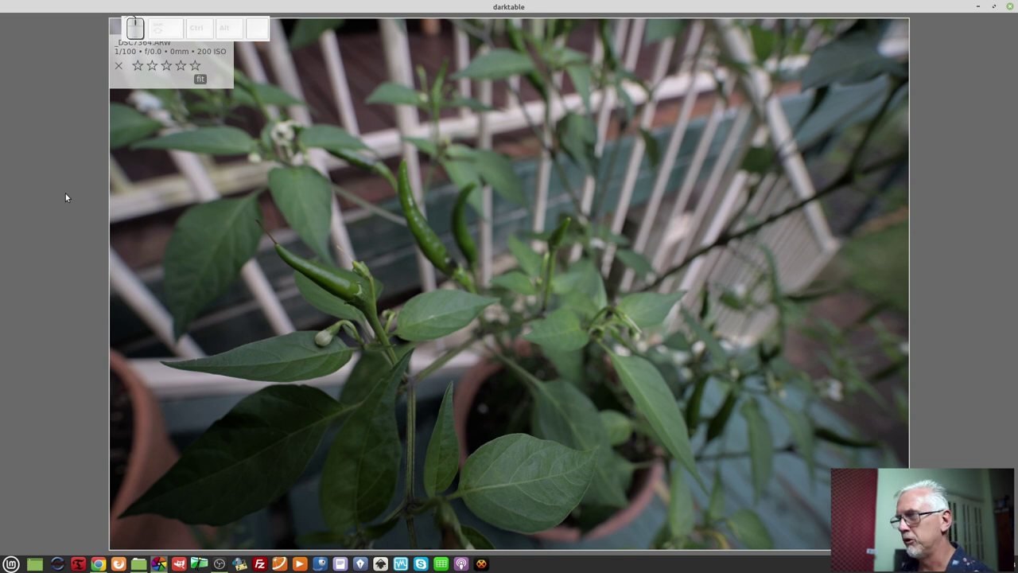
pyautogui.press('1')
pyautogui.press('Right')
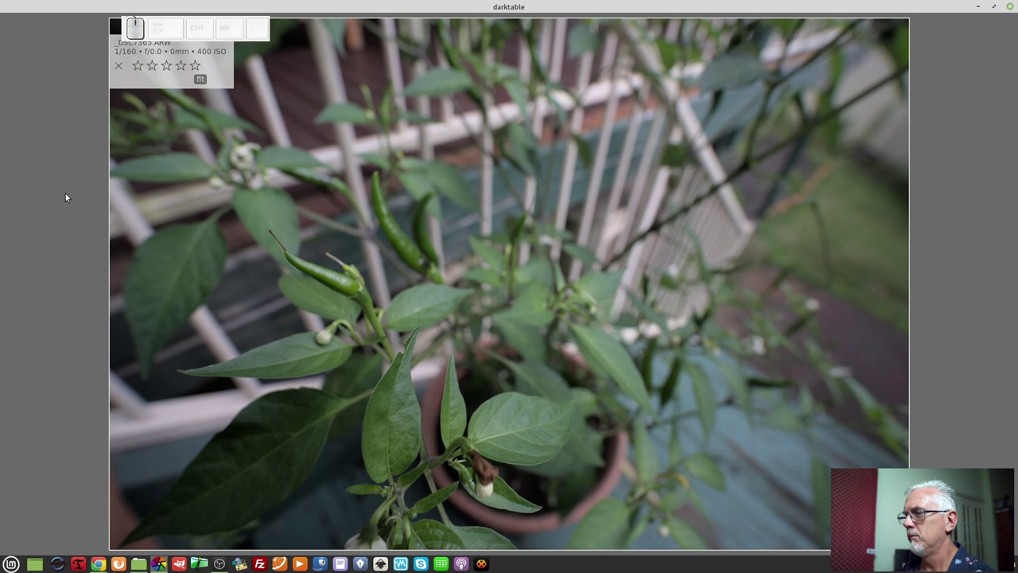
pyautogui.press('Left')
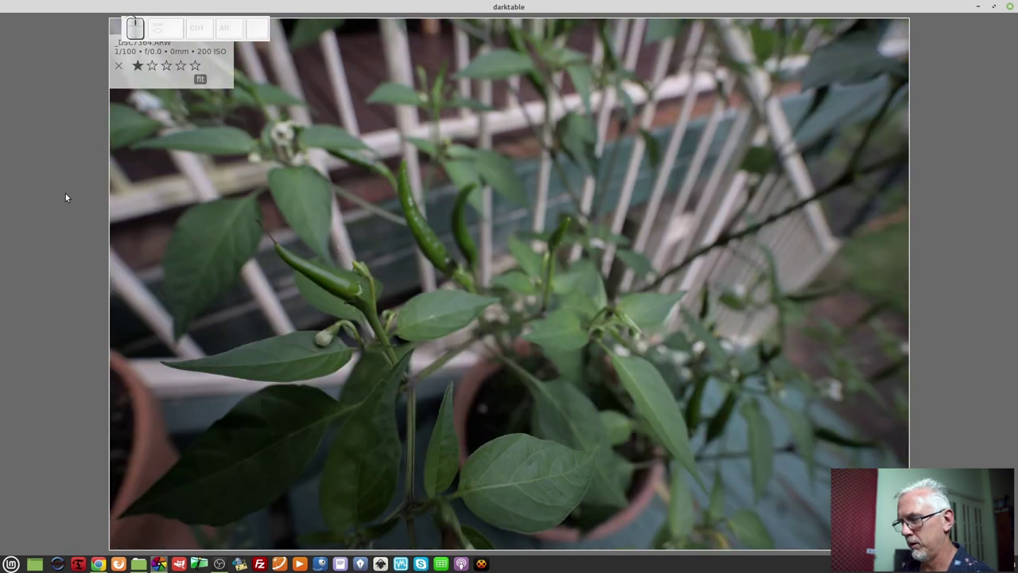
pyautogui.press('r')
pyautogui.press('Right')
pyautogui.press('1')
pyautogui.press('Right')
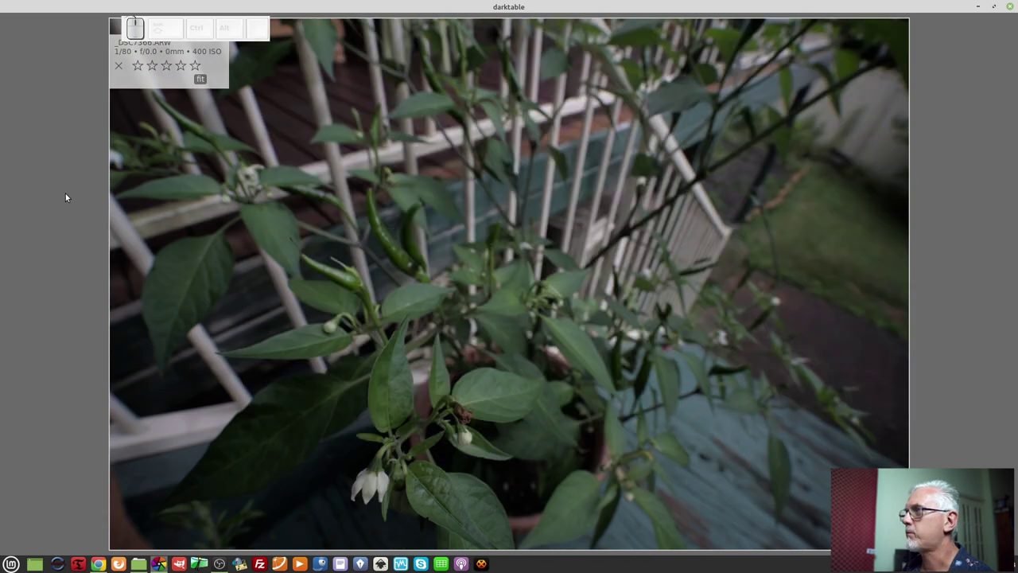
pyautogui.press('r')
pyautogui.press('Right')
pyautogui.press('r')
pyautogui.press('Right')
pyautogui.press('r')
pyautogui.press('Right')
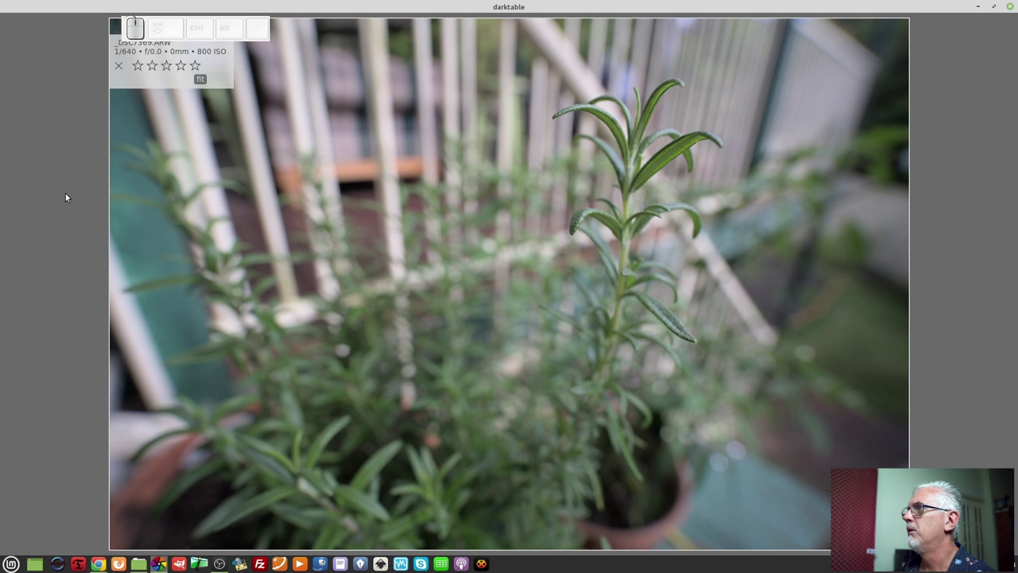
pyautogui.press('Right')
pyautogui.press('Left')
pyautogui.press('r')
# Continue through the remaining photos, starring the few keepers and rejecting all the others.
pyautogui.press('Right')
pyautogui.press('1')
pyautogui.press('Right')
pyautogui.press('r')
pyautogui.press('Right')
pyautogui.press('r')
pyautogui.press('Right')
pyautogui.press('r')
pyautogui.press('Right')
pyautogui.press('r')
pyautogui.press('Right')
pyautogui.press('r')
pyautogui.press('Right')
pyautogui.press('r')
pyautogui.press('Right')
pyautogui.press('r')
pyautogui.press('Right')
pyautogui.press('r')
pyautogui.press('Right')
pyautogui.press('1')
pyautogui.press('Right')
pyautogui.press('r')
pyautogui.press('Right')
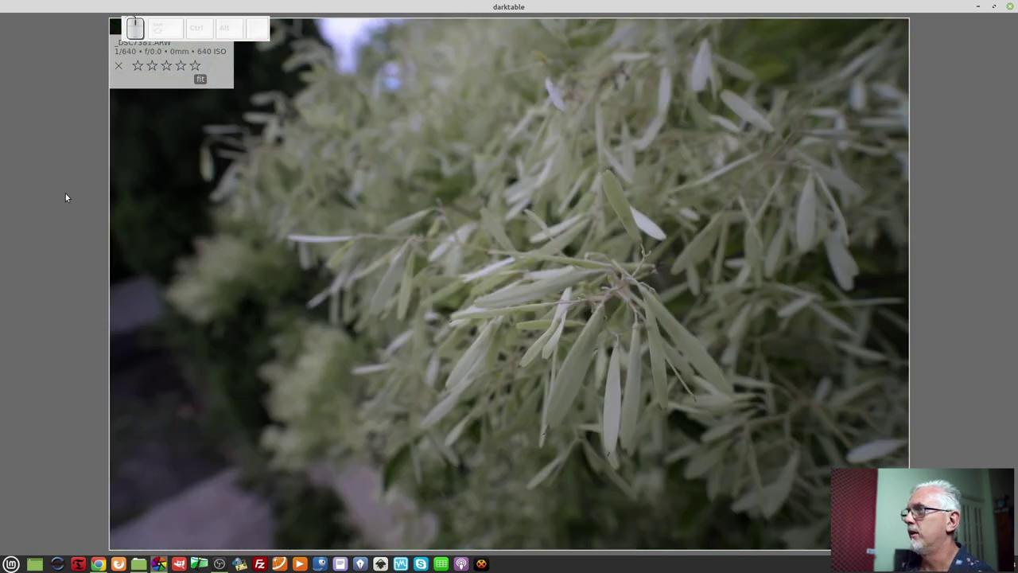
pyautogui.press('r')
pyautogui.press('Right')
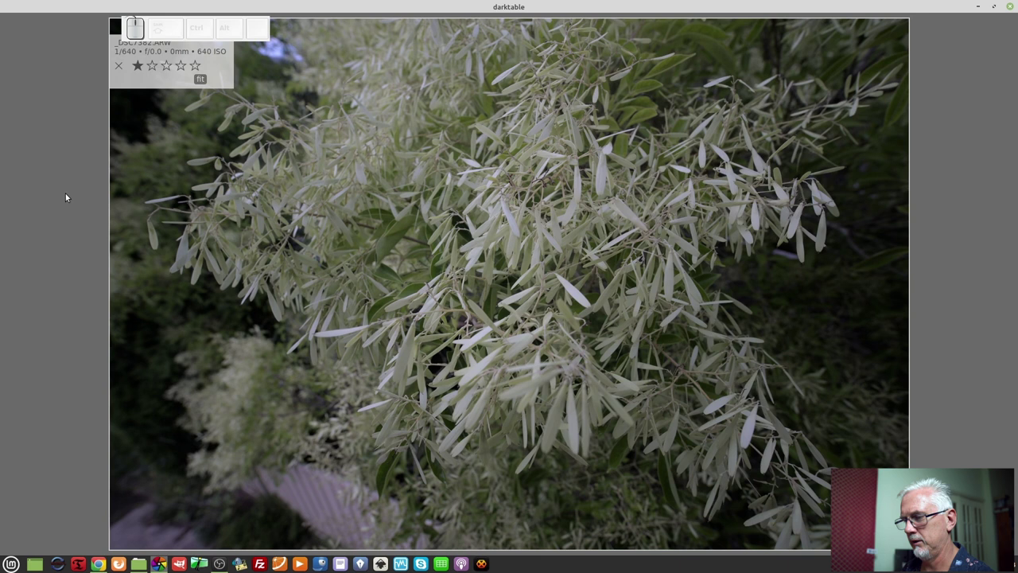
pyautogui.press('1')
pyautogui.press('Right')
pyautogui.press('1')
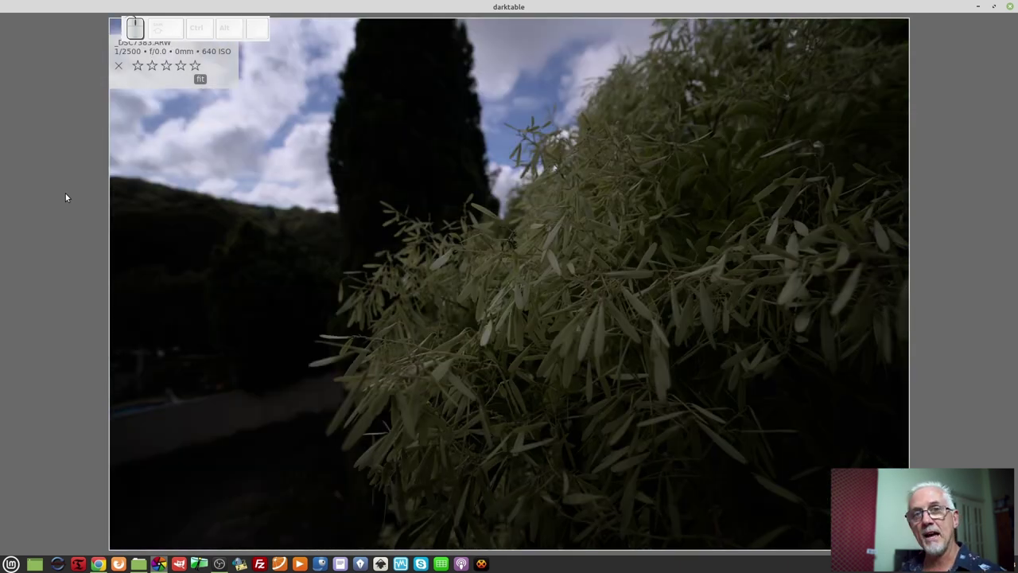
# Leave full-screen preview and sort the lighttable grid by rating.
pyautogui.press('f')
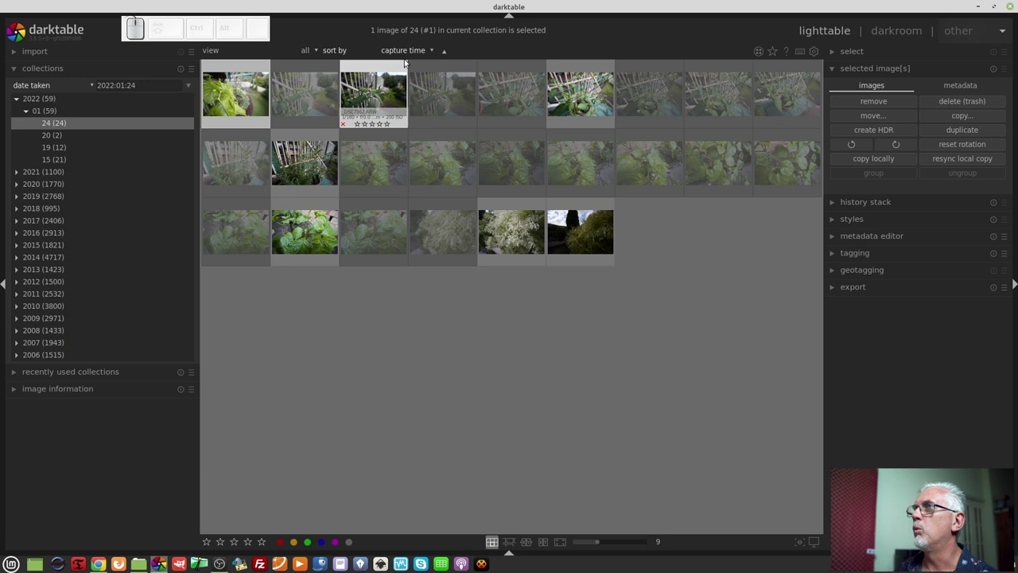
pyautogui.click(406, 55)
pyautogui.click(418, 100)
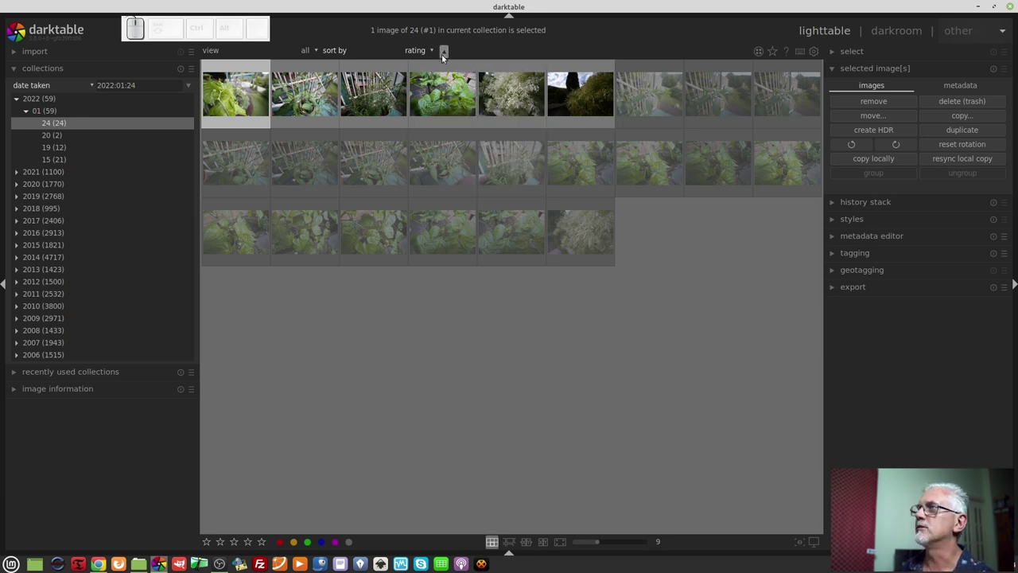
# Reverse the rating sort so the rejects come first and start selecting them from the first thumbnail.
pyautogui.click(449, 57)
pyautogui.scroll(3)
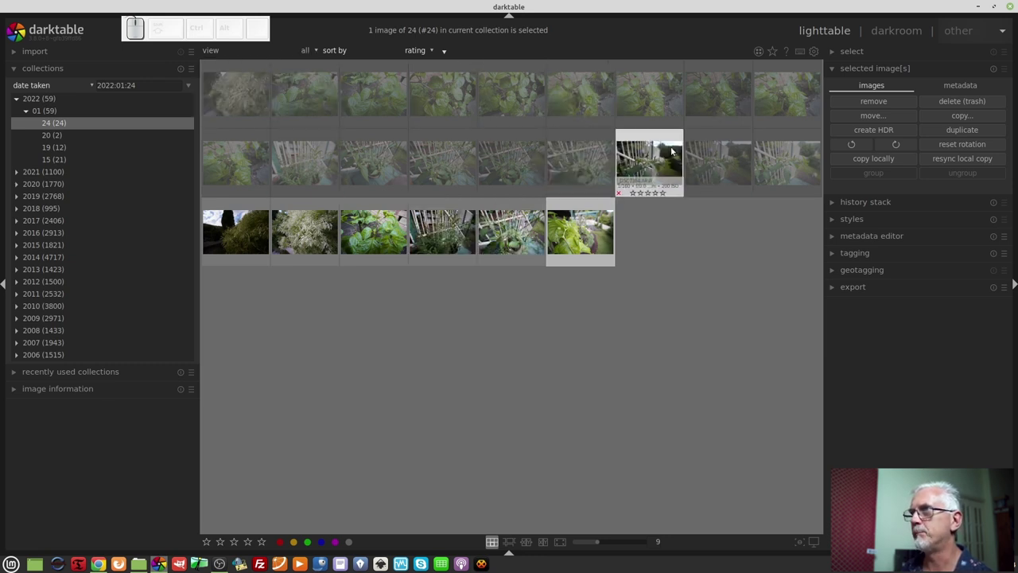
pyautogui.click(239, 93)
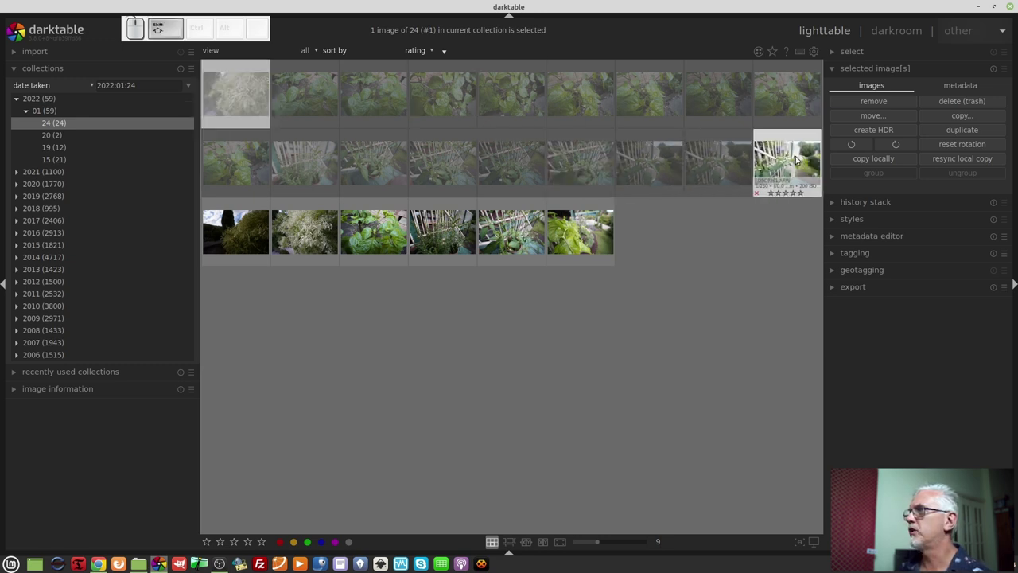
# Delete the 18 selected rejected photos to trash and confirm, leaving six images.
pyautogui.click(797, 160)
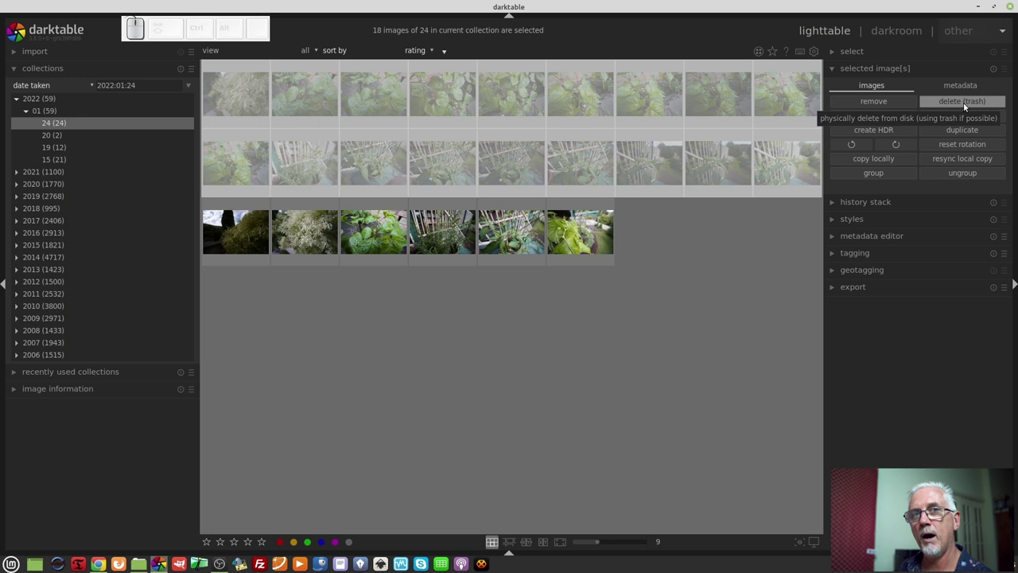
pyautogui.click(966, 107)
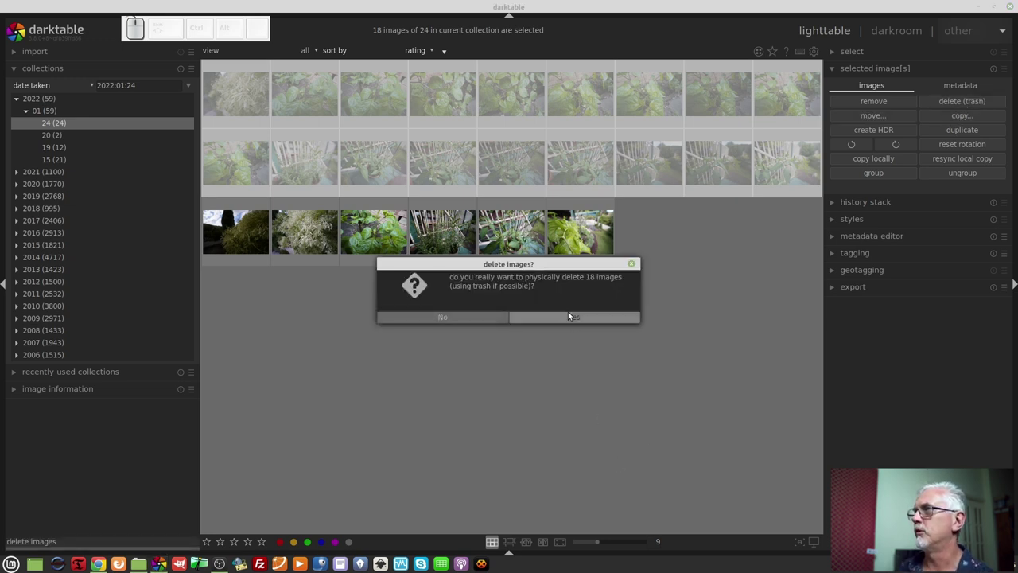
pyautogui.click(576, 319)
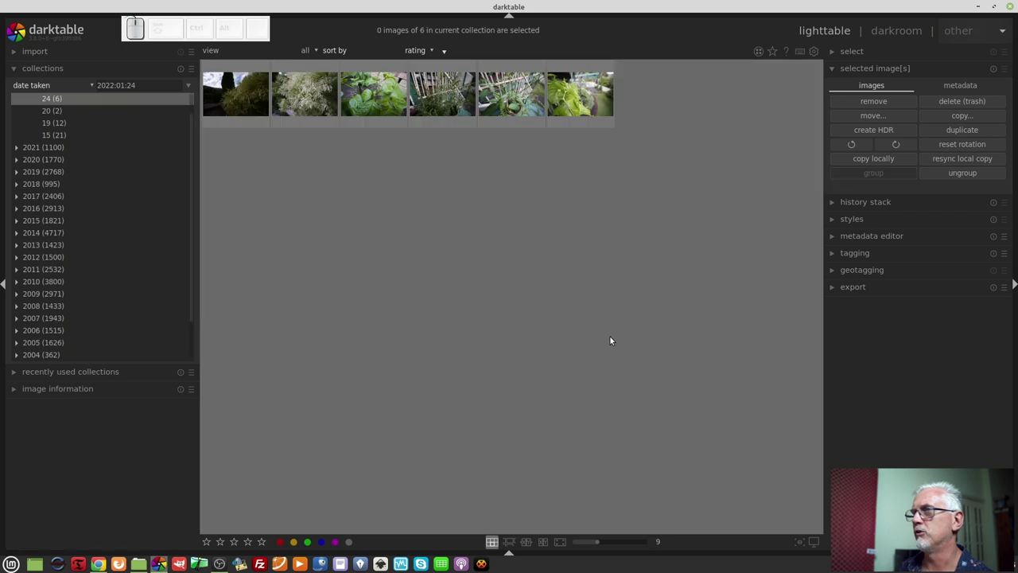
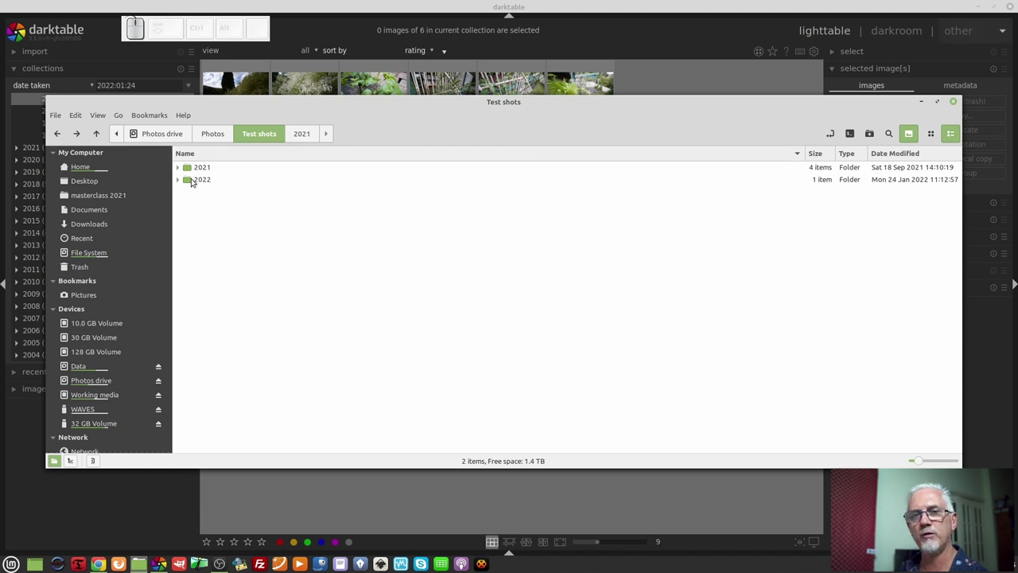
pyautogui.click(191, 176)
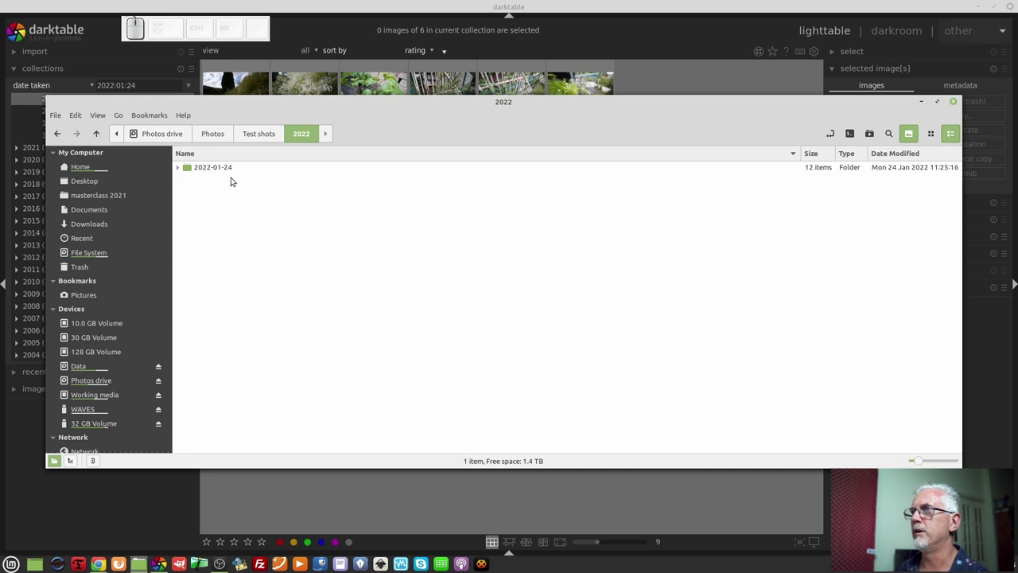
pyautogui.click(223, 167)
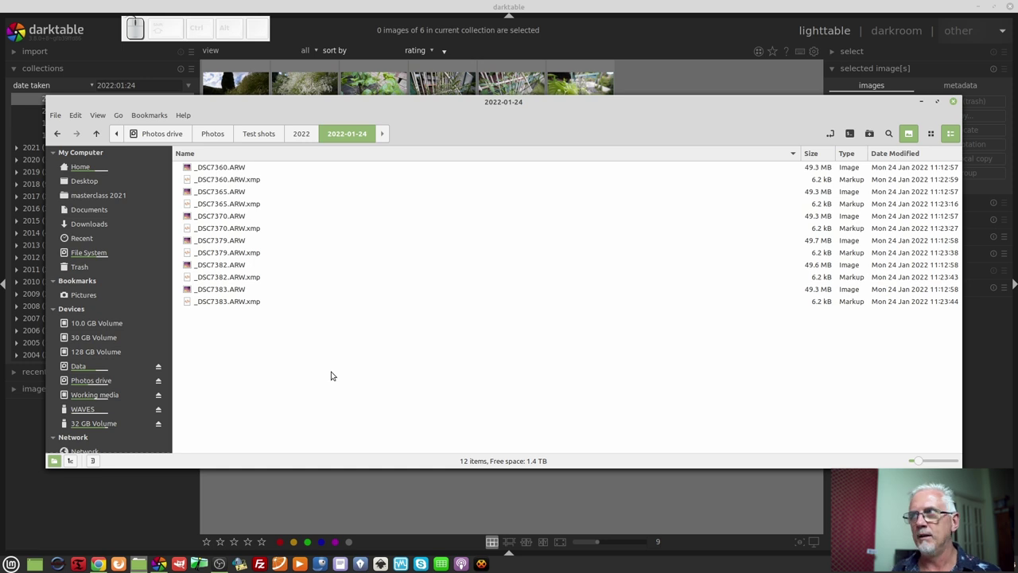
pyautogui.click(331, 369)
pyautogui.click(252, 303)
pyautogui.click(261, 357)
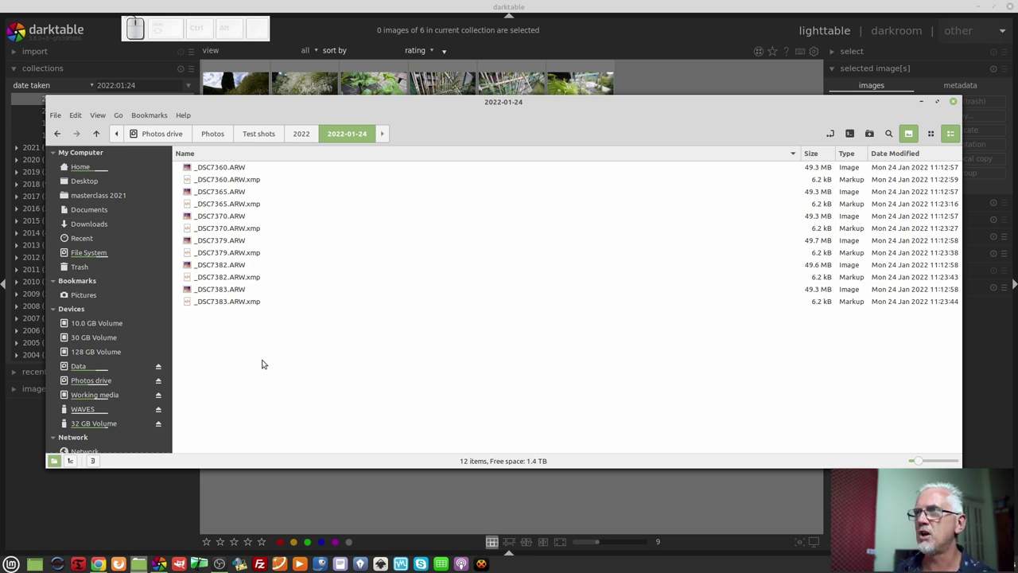
pyautogui.click(230, 286)
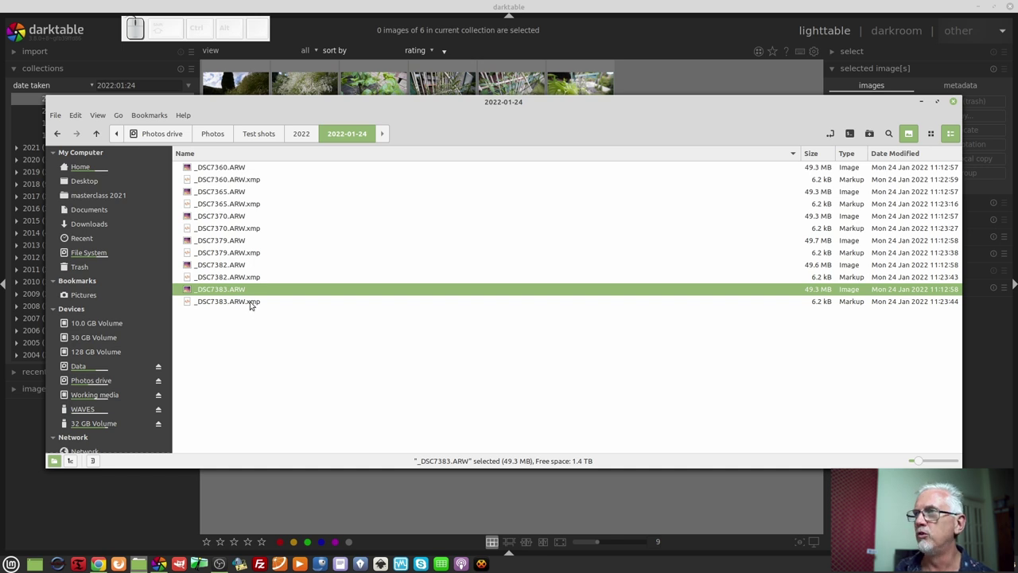
pyautogui.click(249, 298)
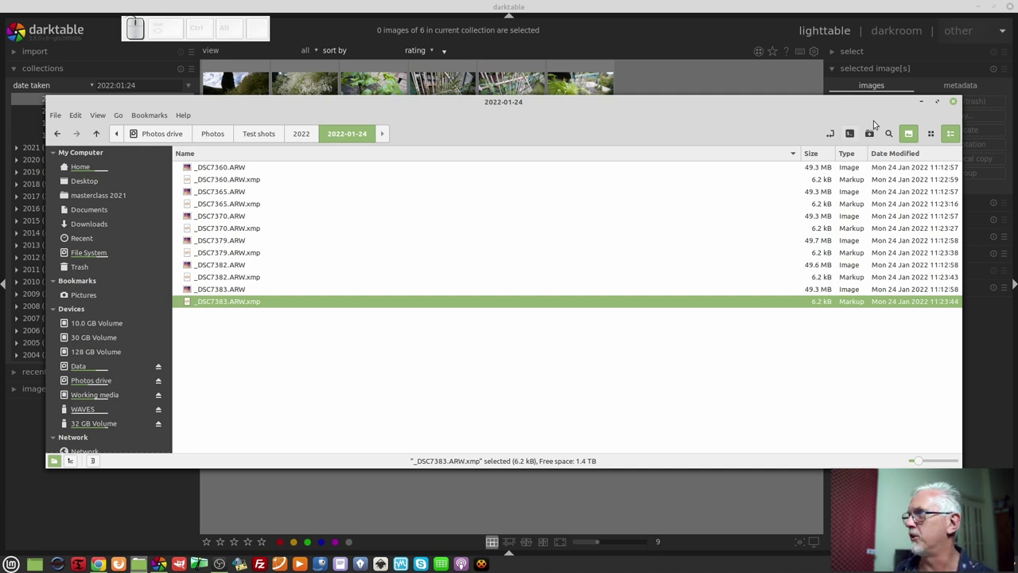
pyautogui.click(926, 104)
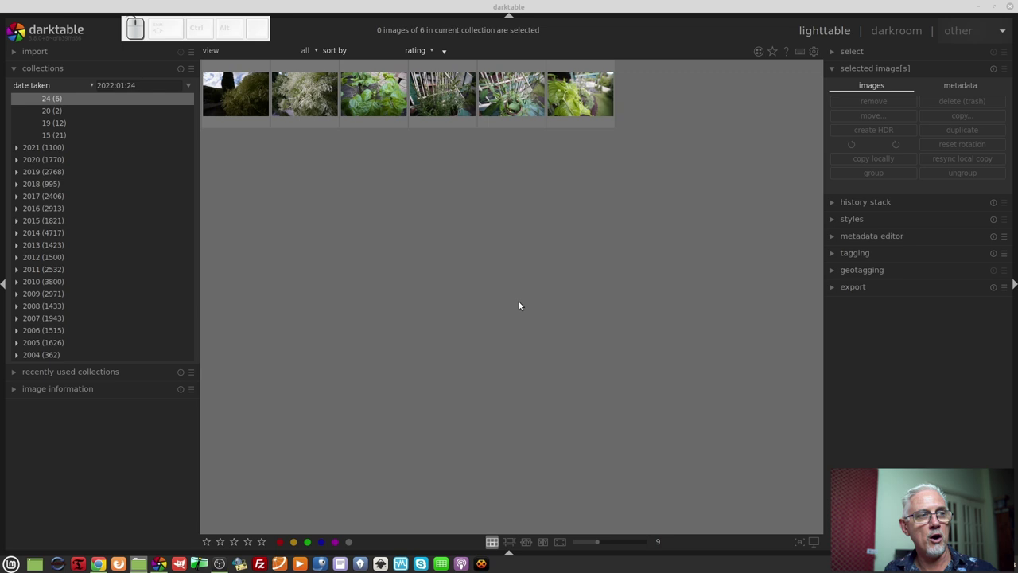
# Switch the left panel from collections to import and select a single keeper photo.
pyautogui.click(94, 54)
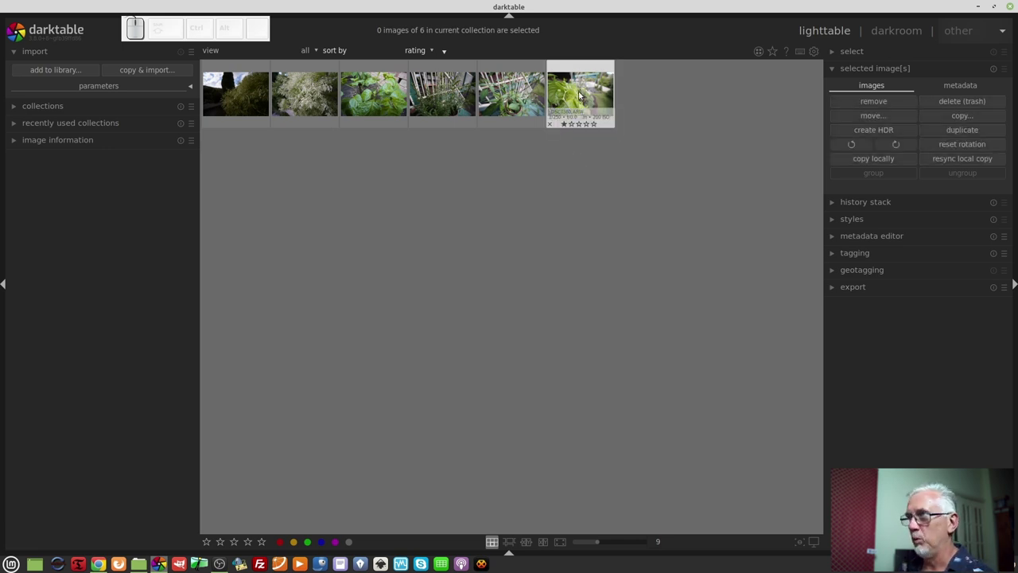
pyautogui.click(580, 95)
# Try the select module's select all, select none and invert selection on a couple of chosen thumbnails.
pyautogui.click(230, 94)
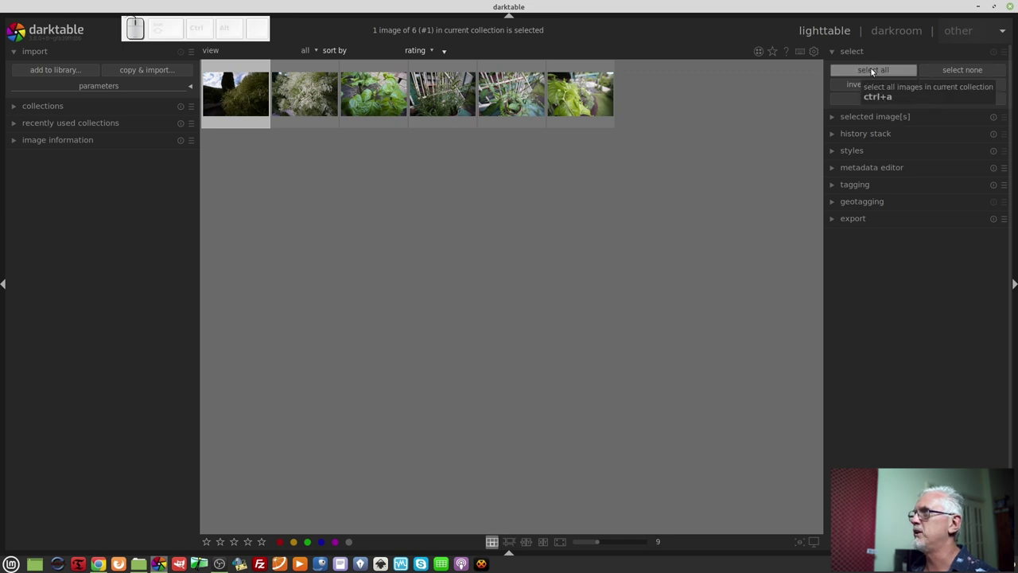
pyautogui.click(874, 71)
pyautogui.click(949, 72)
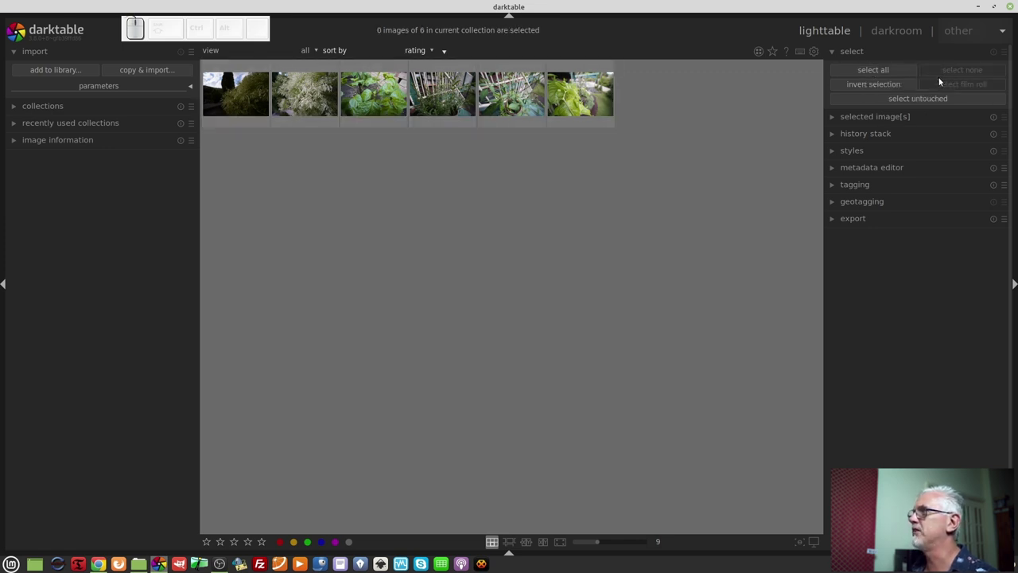
pyautogui.click(512, 100)
pyautogui.click(382, 105)
pyautogui.click(858, 86)
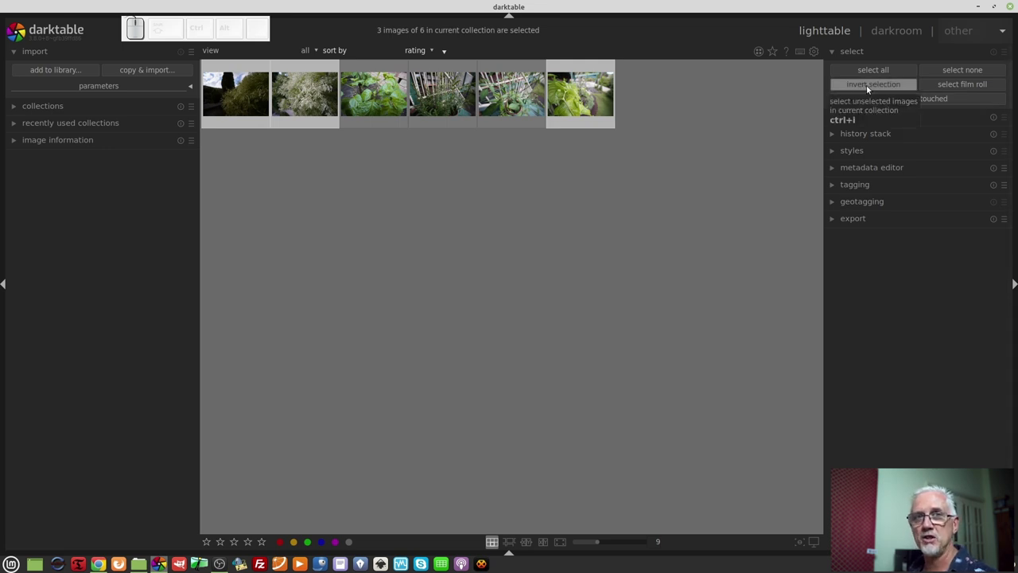
# Clear the selection, then select all six images in the collection.
pyautogui.click(516, 259)
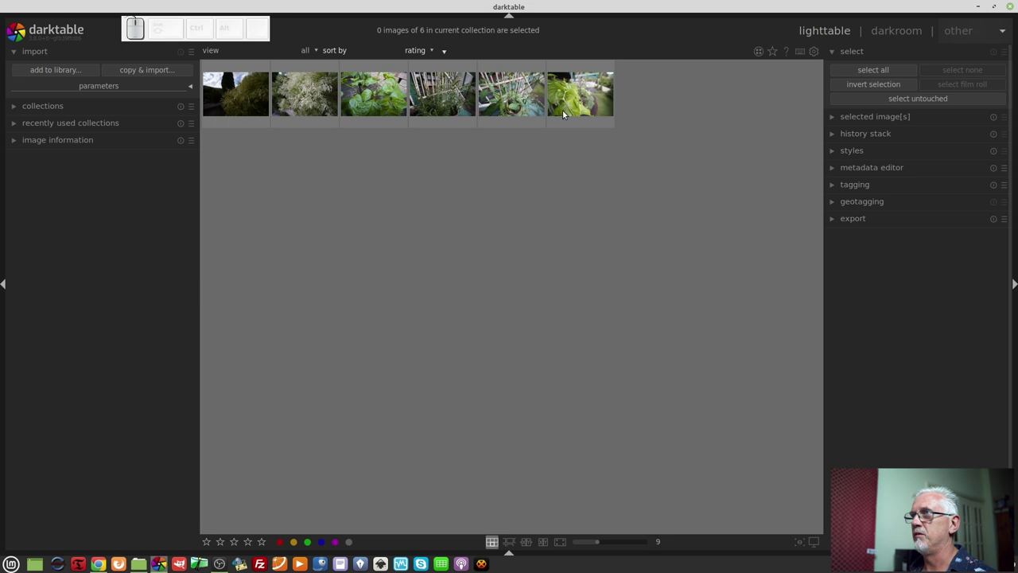
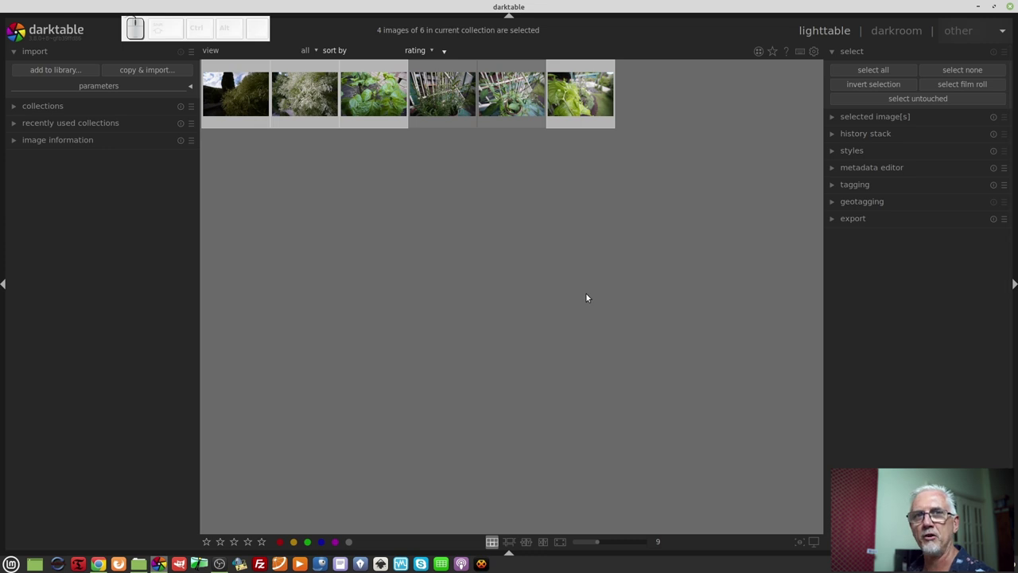
pyautogui.click(697, 115)
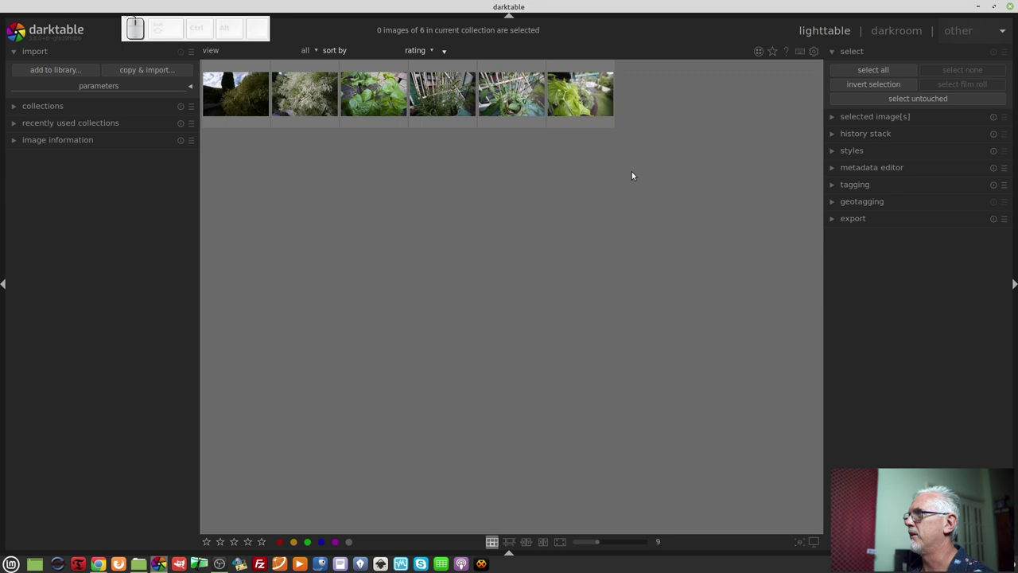
pyautogui.click(923, 105)
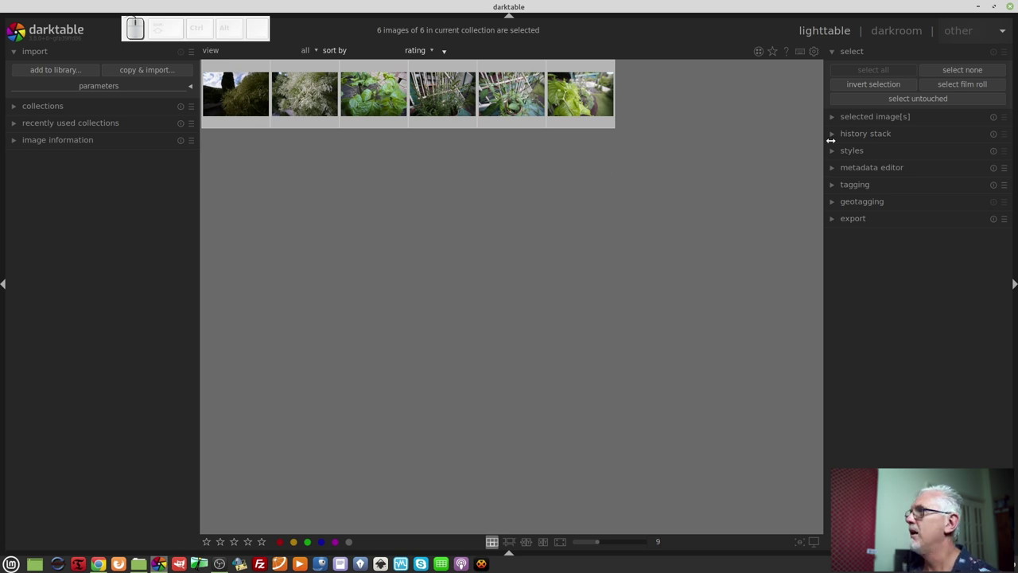
# Group the six selected images, select images 4 to 6, and expand the history stack module.
pyautogui.click(860, 123)
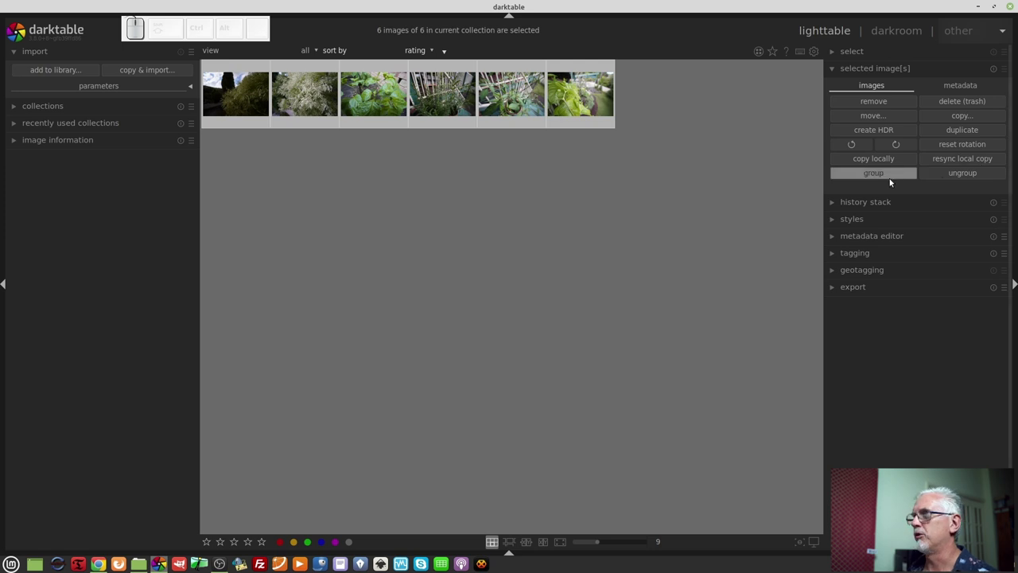
pyautogui.click(472, 199)
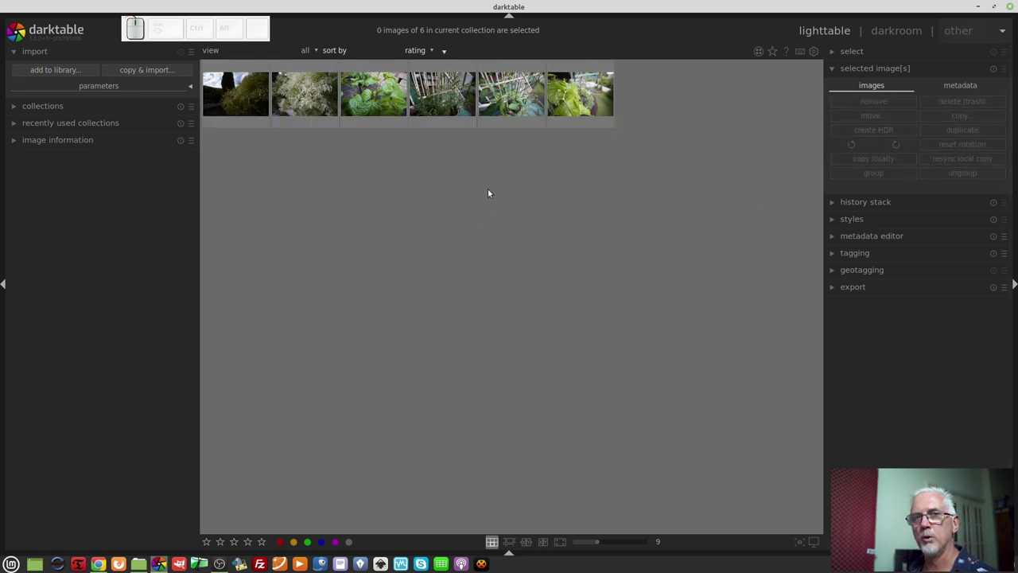
pyautogui.click(554, 97)
pyautogui.click(466, 97)
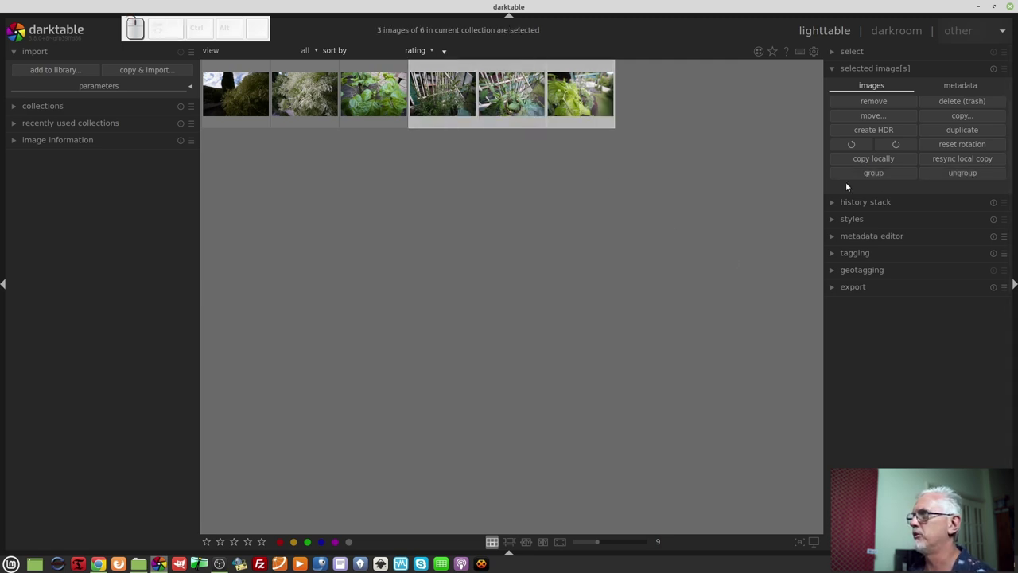
pyautogui.click(690, 211)
# Switch the history stack paste mode between overwrite and append and scroll to the styles list.
pyautogui.click(861, 204)
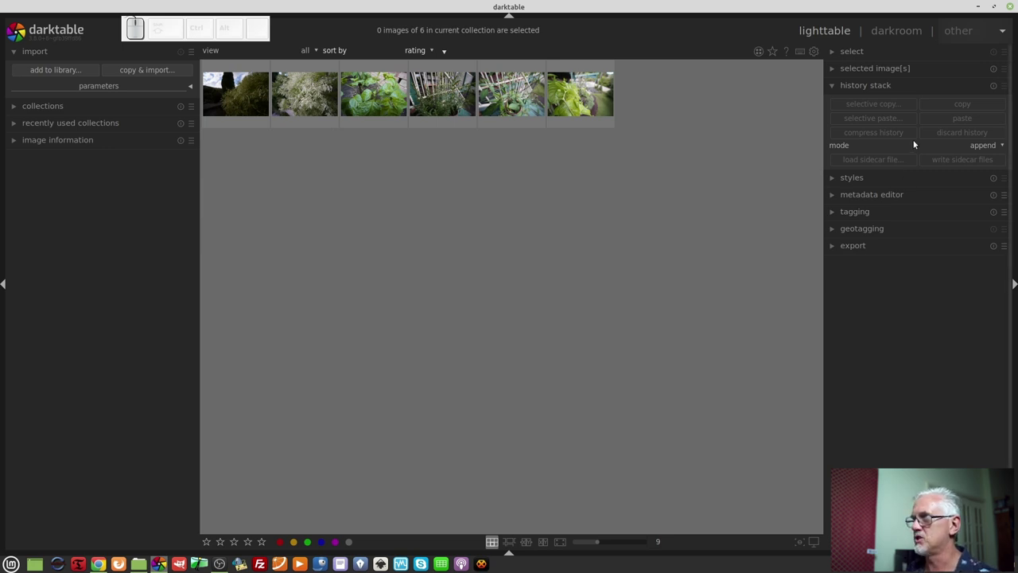
pyautogui.click(992, 146)
pyautogui.click(991, 157)
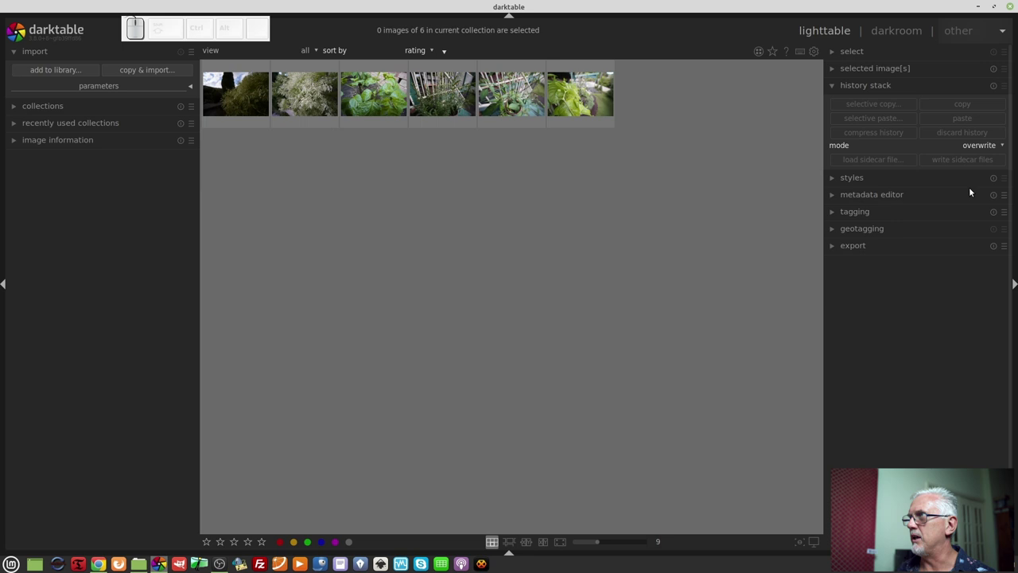
pyautogui.scroll(3)
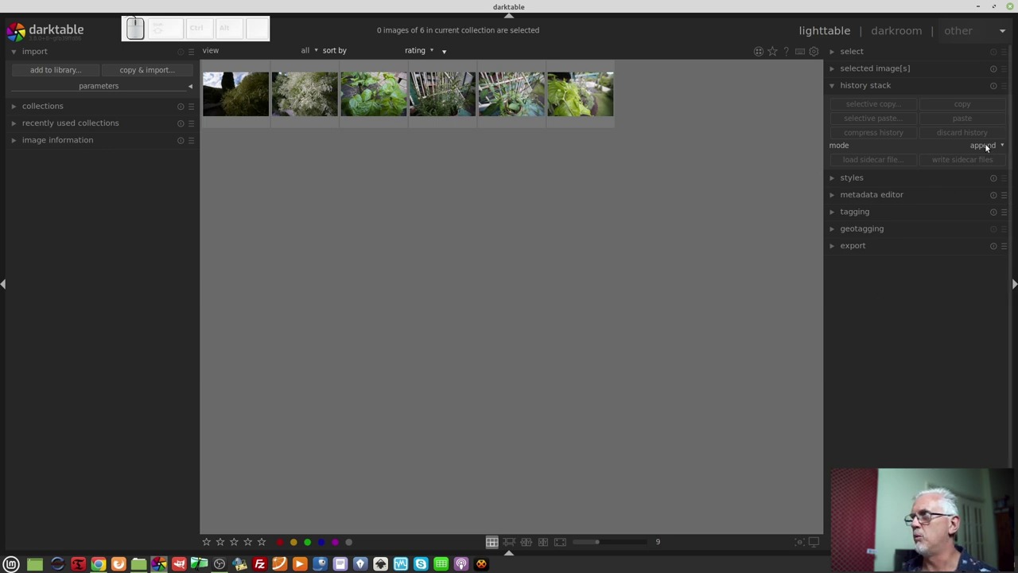
pyautogui.scroll(-3)
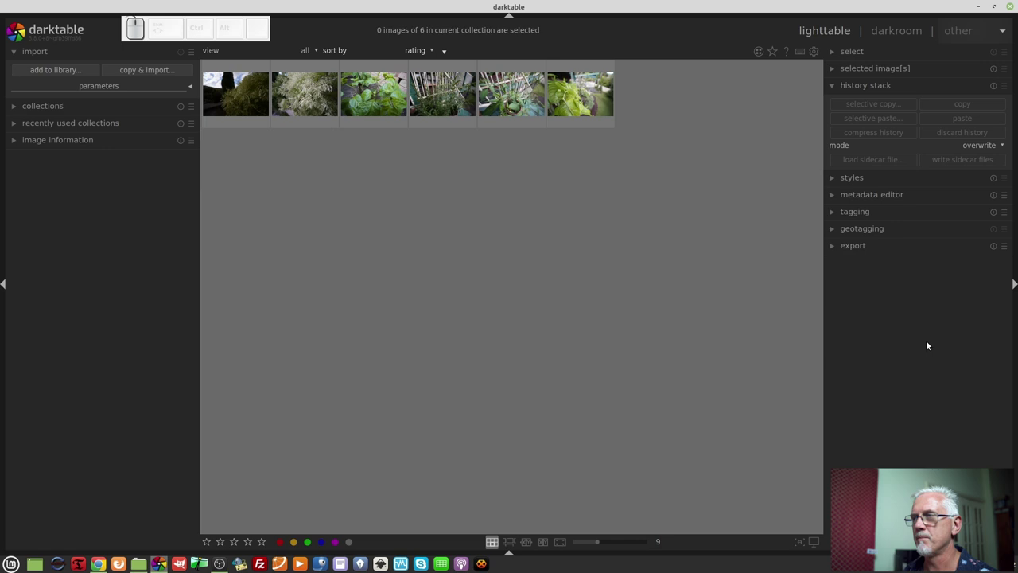
pyautogui.scroll(3)
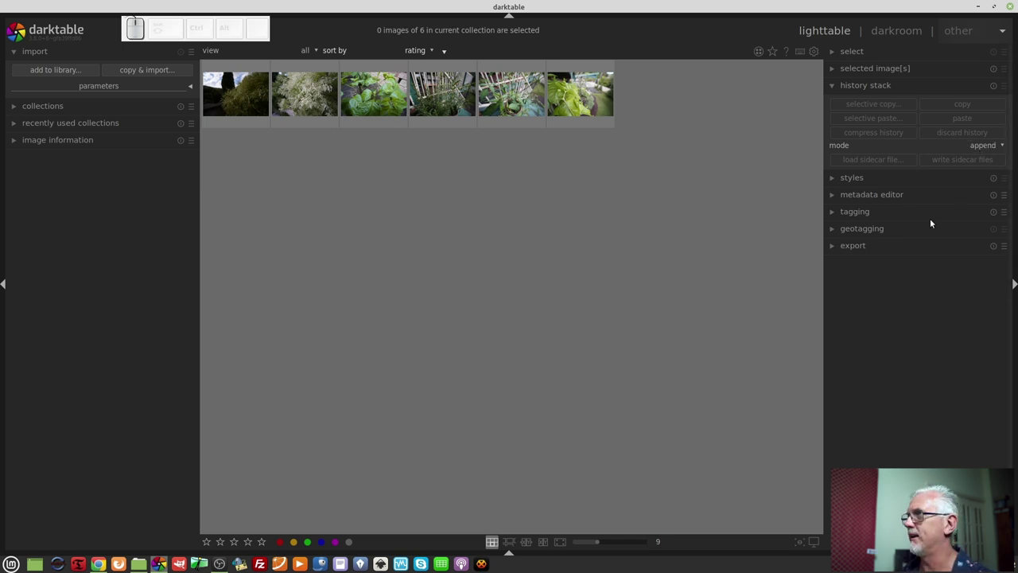
# Apply the instagram frame style to the last of the six photos.
pyautogui.click(862, 177)
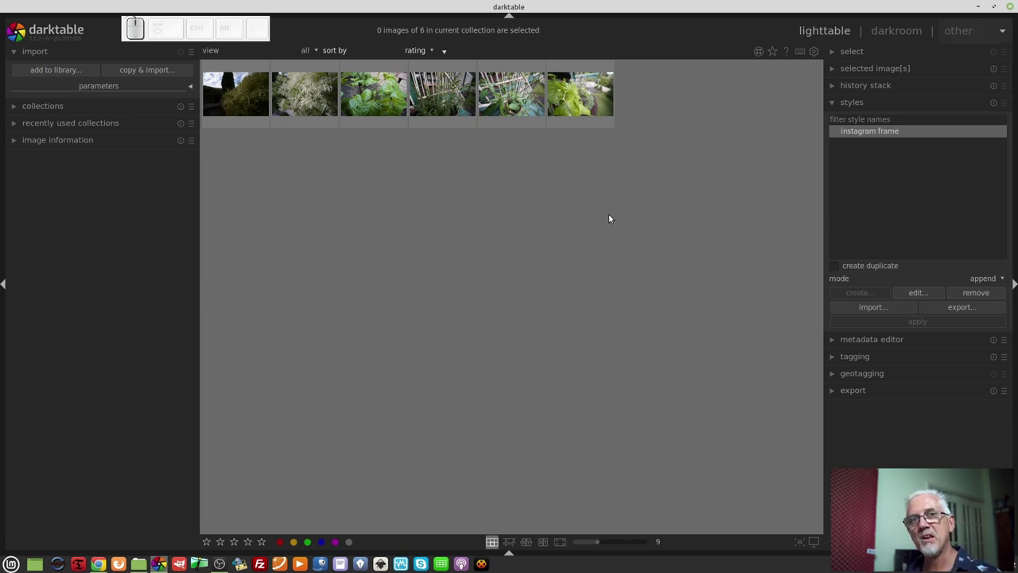
pyautogui.click(585, 103)
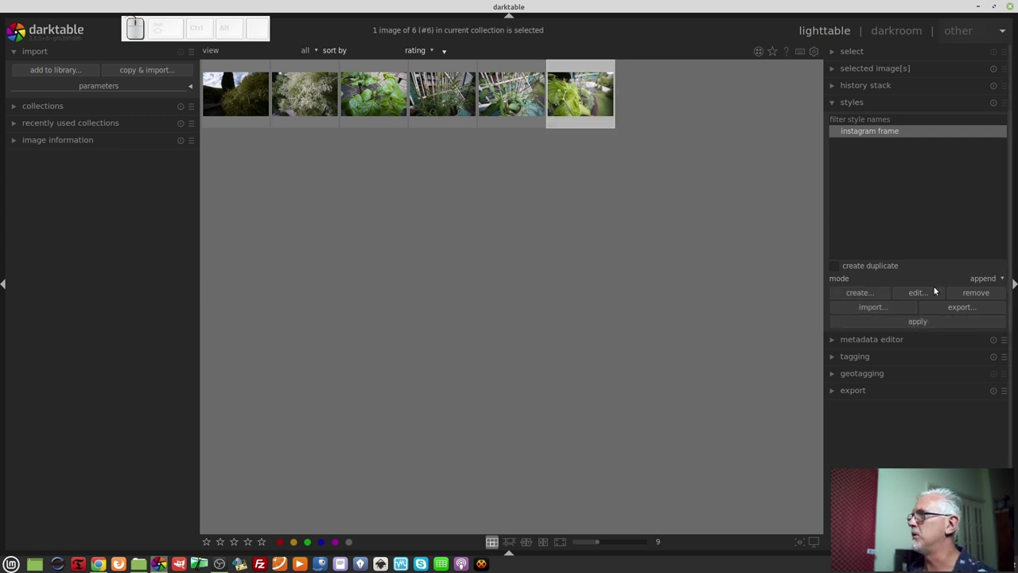
pyautogui.click(924, 325)
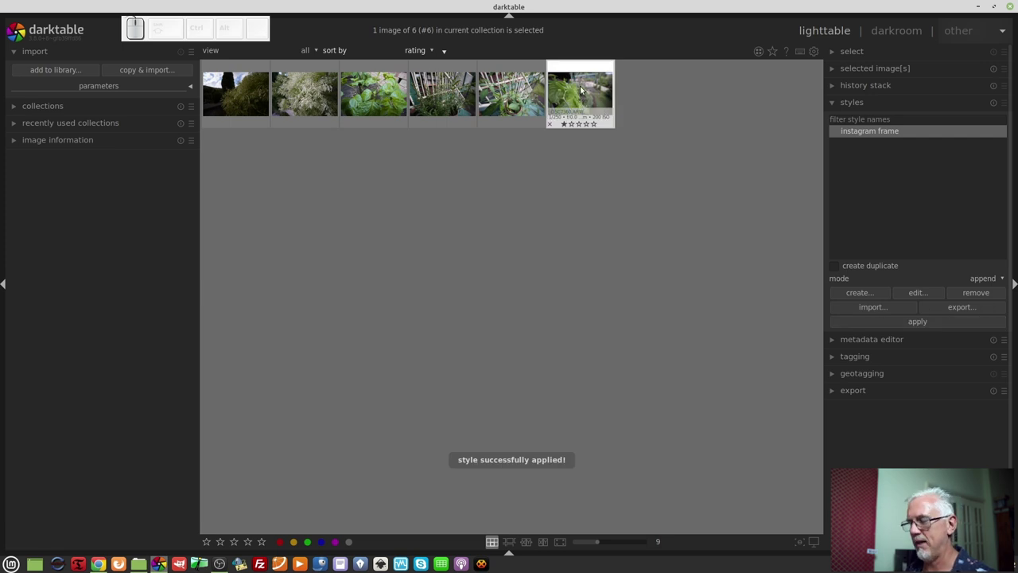
# Preview the framed photo full-size, view it in darkroom at an earlier history step, then return to lighttable.
pyautogui.press('f')
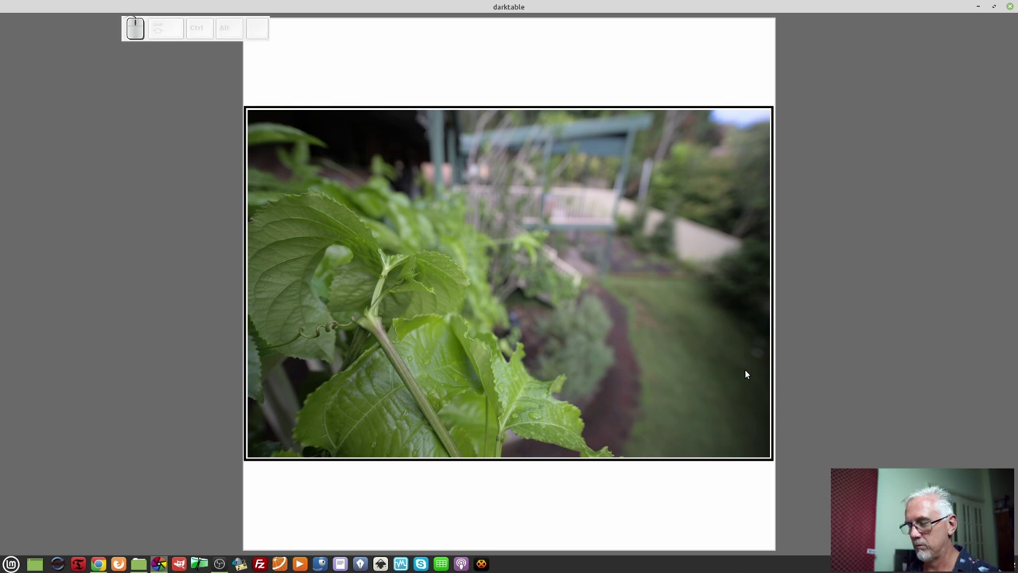
pyautogui.press('f')
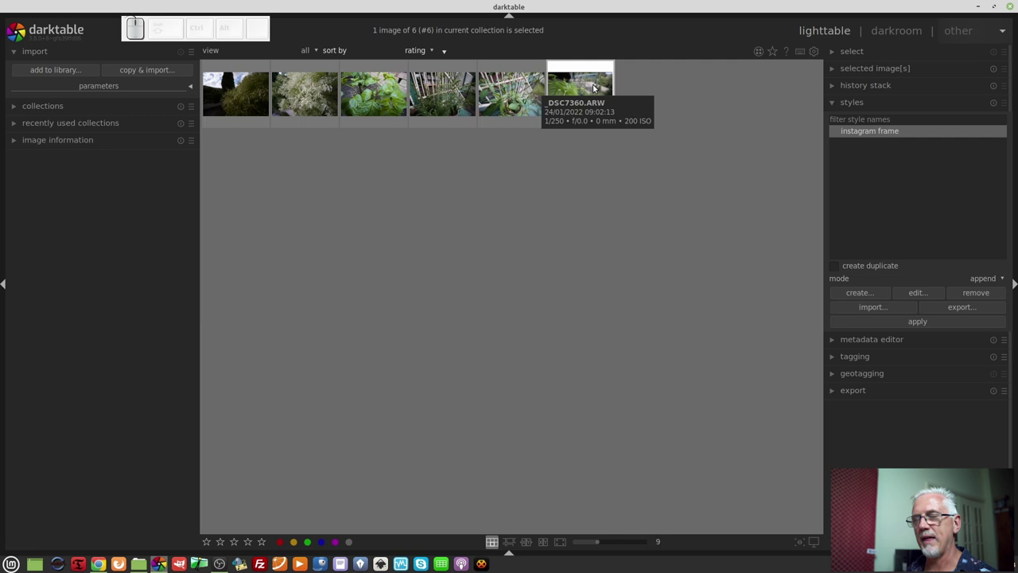
pyautogui.click(597, 86)
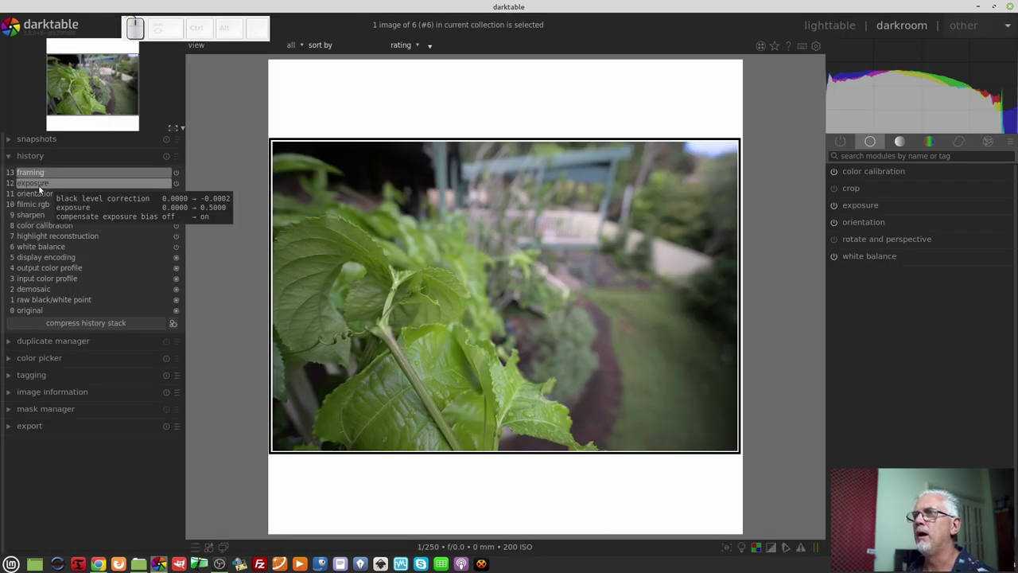
pyautogui.click(41, 189)
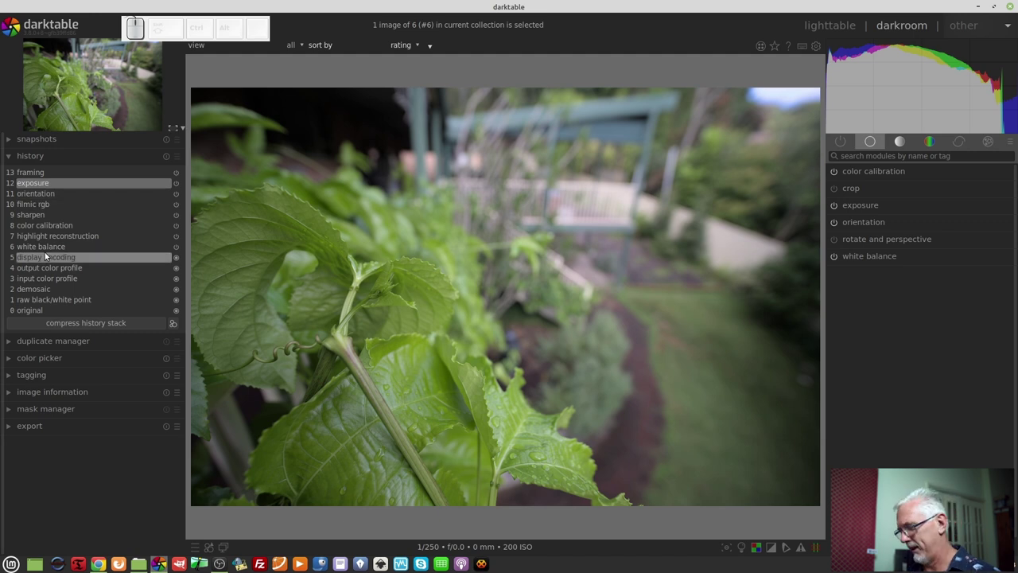
pyautogui.press('l')
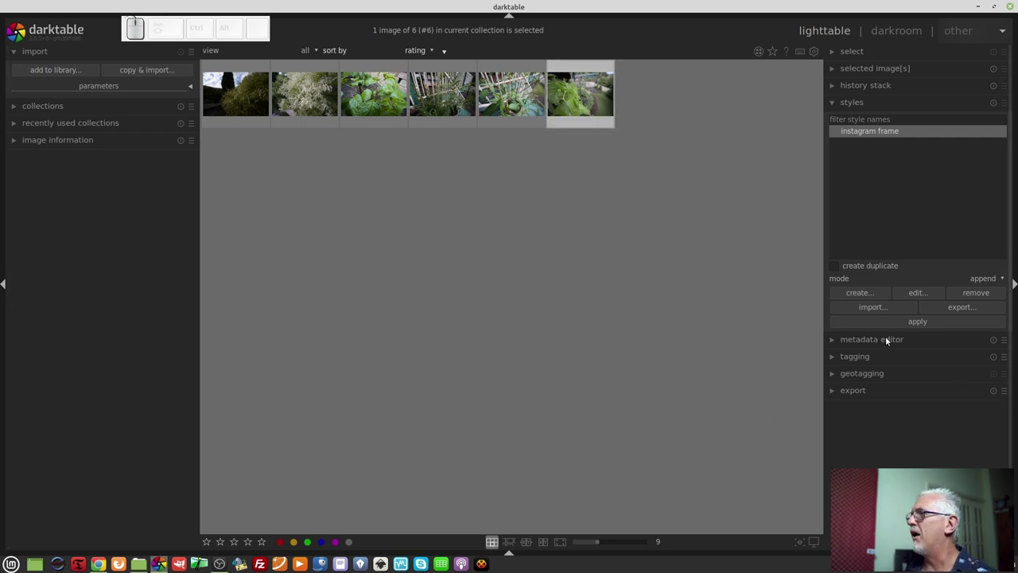
# Expand the metadata editor to review the photo's creator, publisher and rights entries.
pyautogui.click(892, 339)
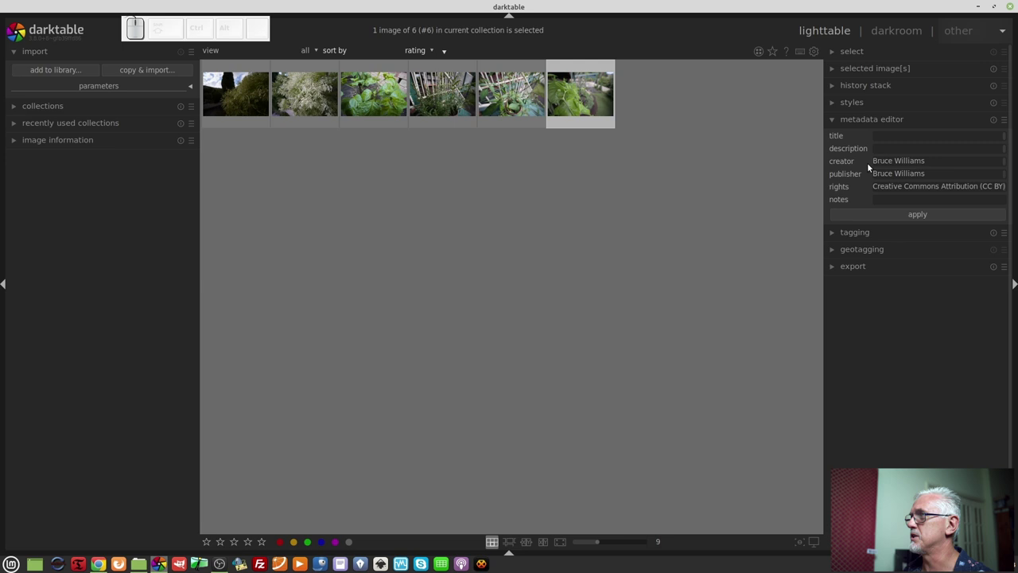
# Show the tag dictionary as a tree and expand ARN and its SBP 2011 branch.
pyautogui.click(854, 238)
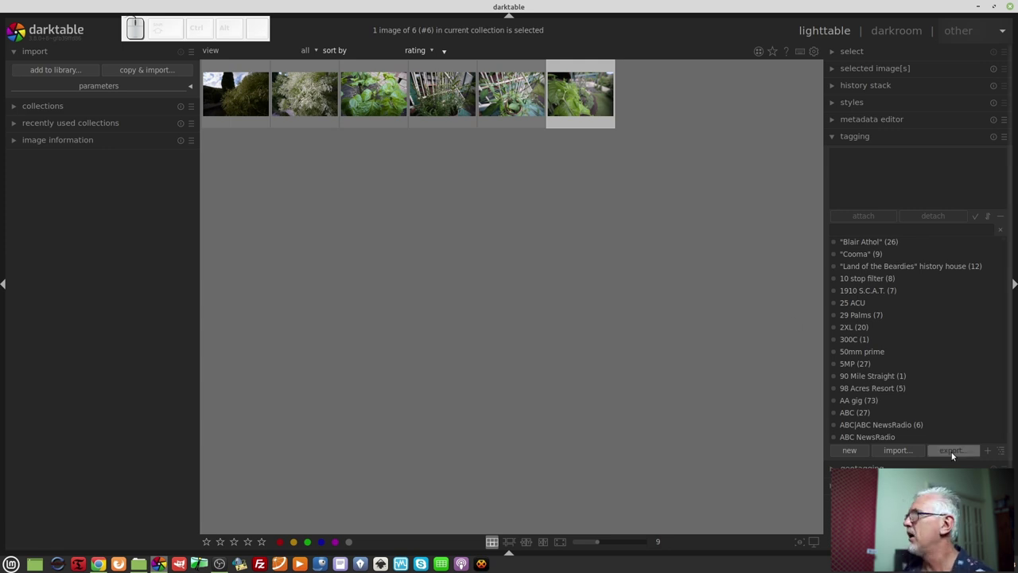
pyautogui.click(1003, 456)
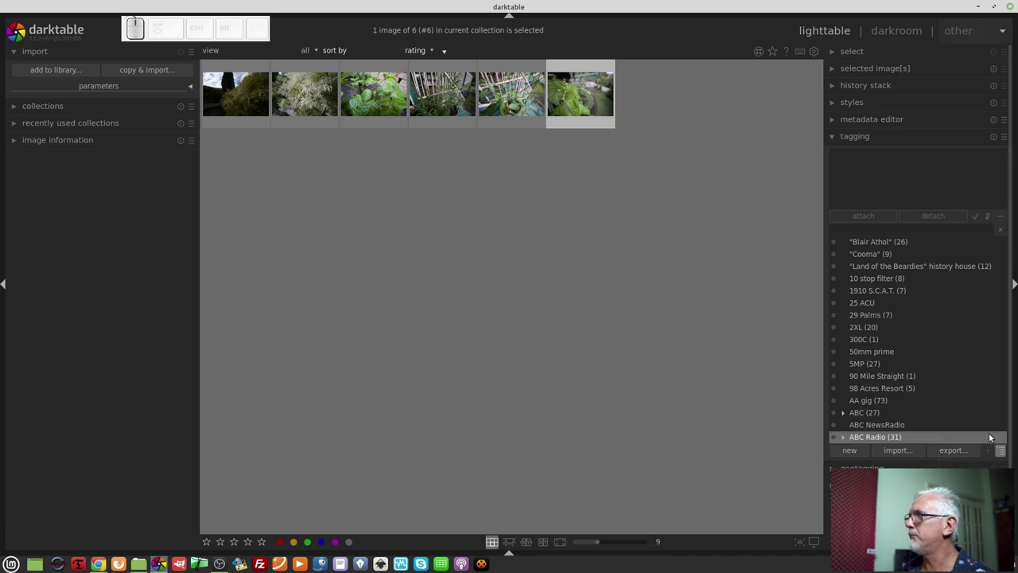
pyautogui.scroll(-3)
pyautogui.scroll(-3)
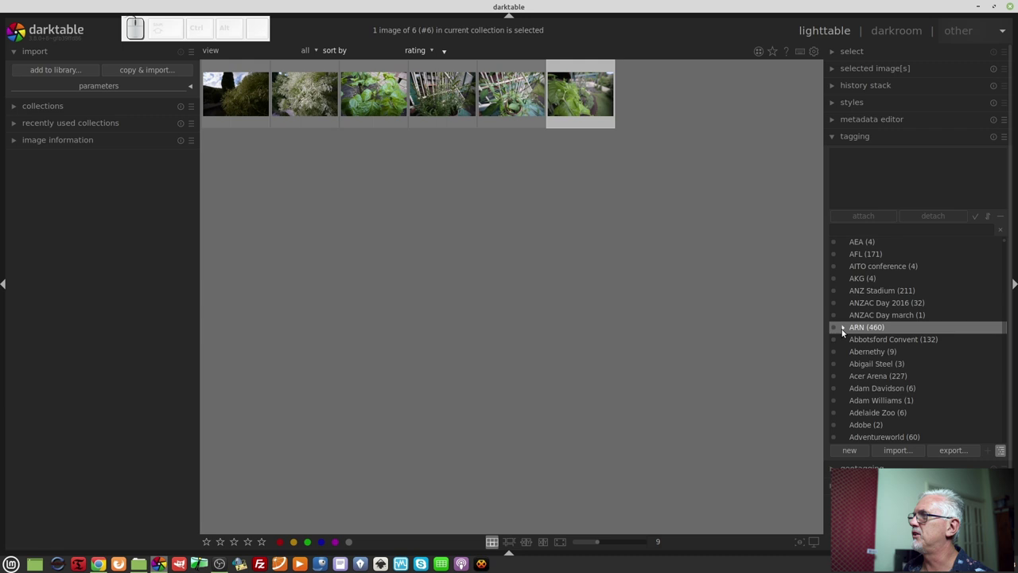
pyautogui.click(844, 332)
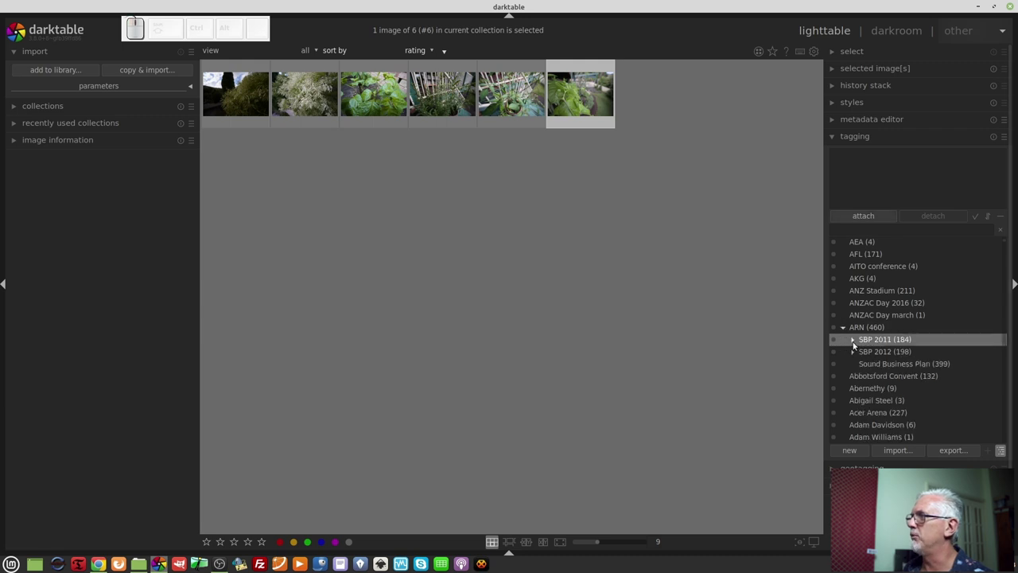
pyautogui.click(858, 343)
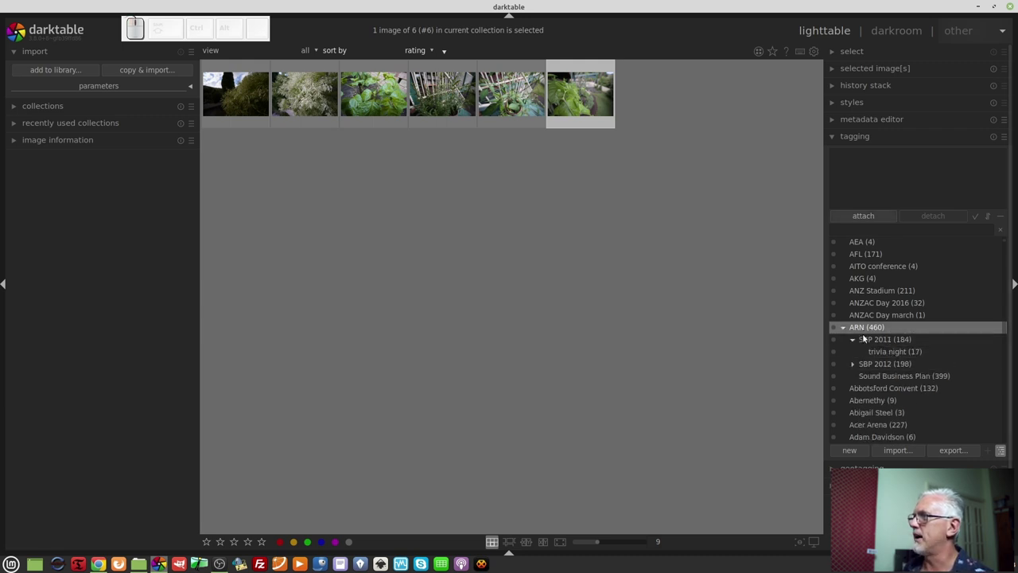
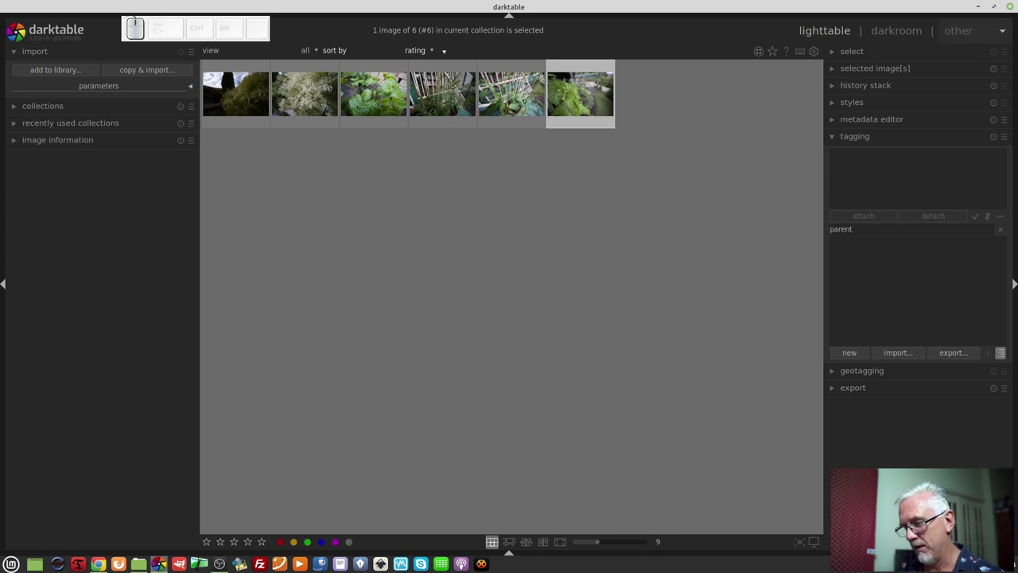
# Enter the sample hierarchy parent|child1|child2 in the tag entry, then clear it.
pyautogui.press('shift+\\')
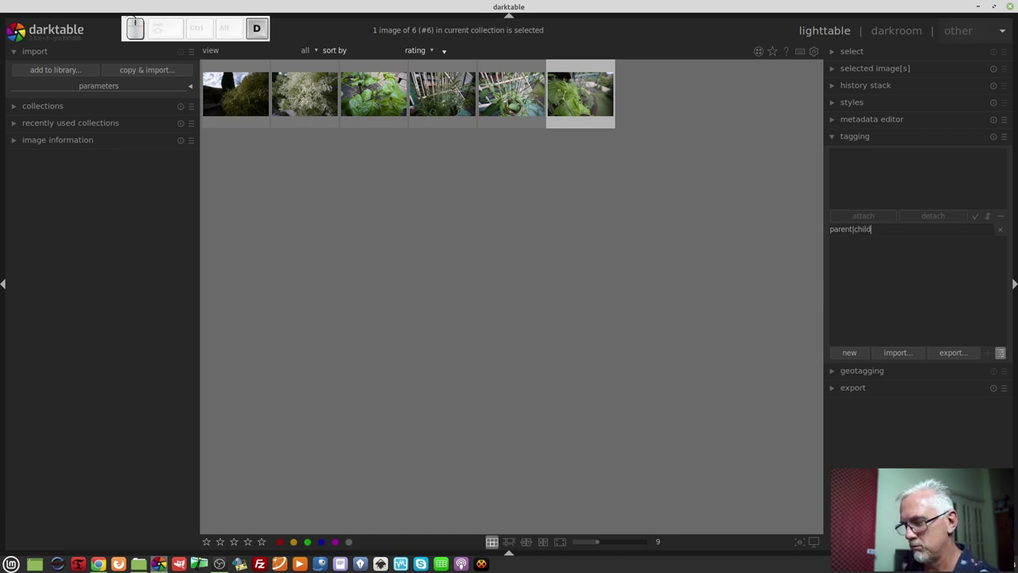
pyautogui.press('shift+\\')
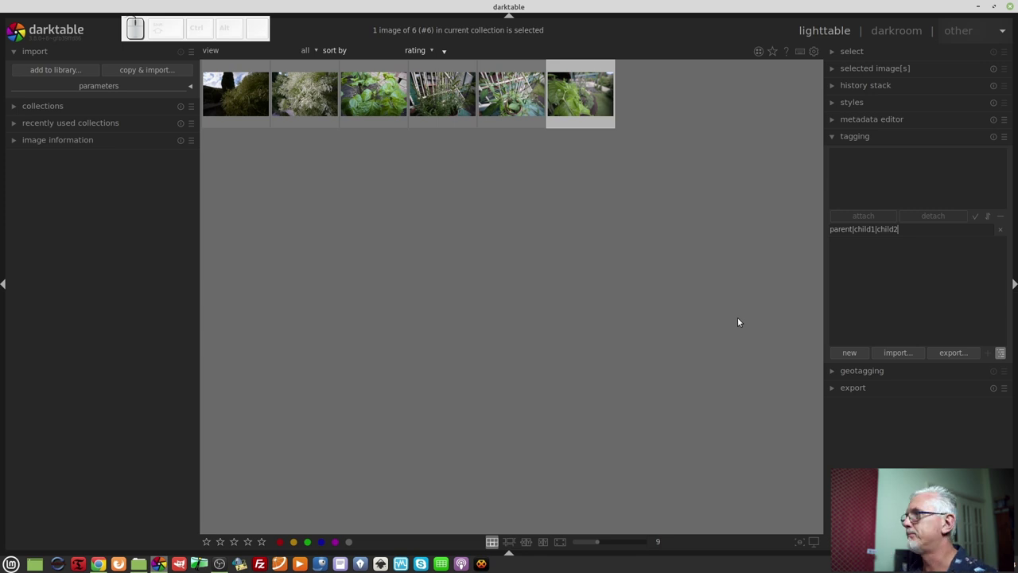
pyautogui.press('shift+Home')
pyautogui.press('shift+BackSpace')
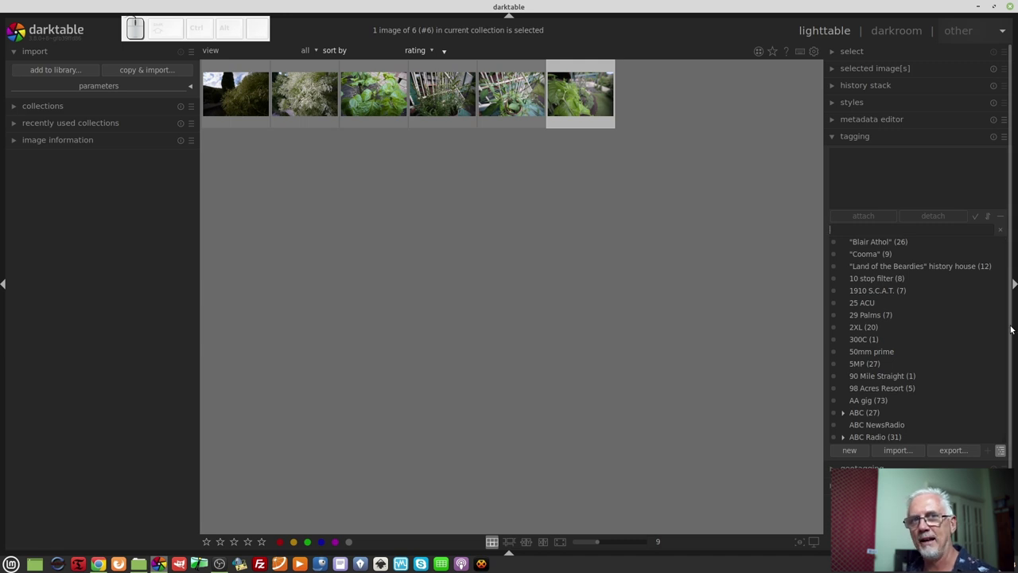
# Collapse tagging and expand the geotagging module showing the photo's date/time and UTC time zone.
pyautogui.scroll(3)
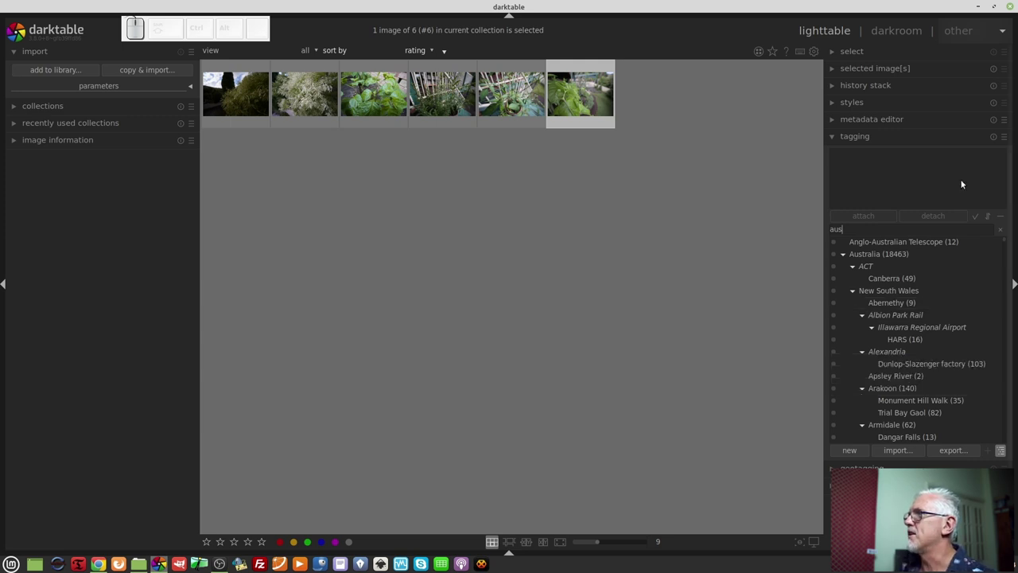
pyautogui.click(881, 136)
pyautogui.click(875, 153)
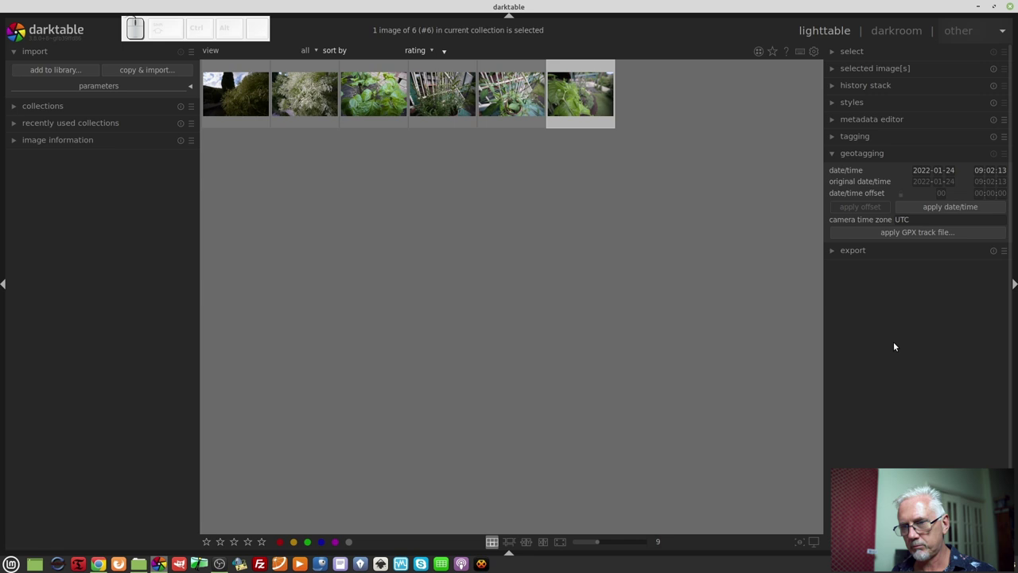